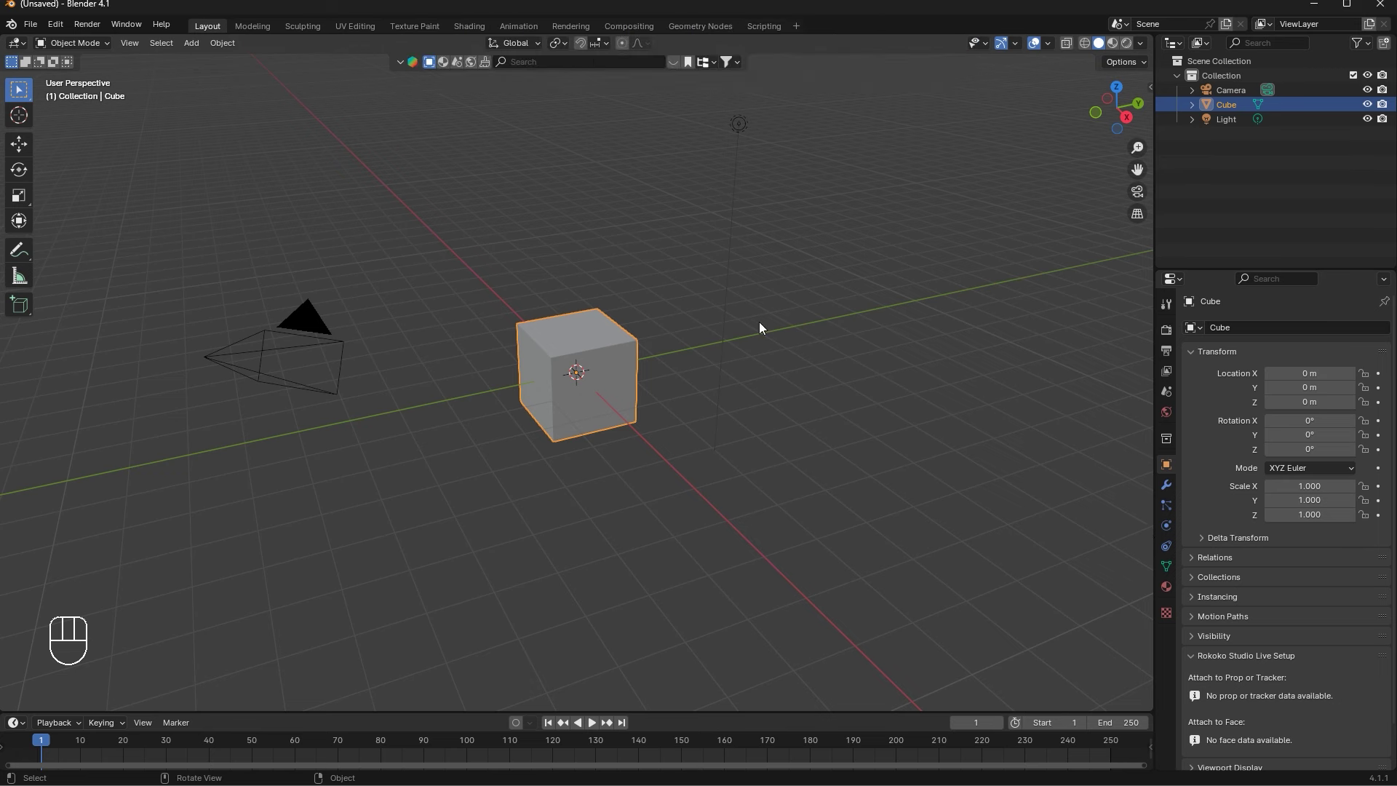
# Delete the default cube, camera and light, then bring up the Add menu's mesh list
pyautogui.press('a')
pyautogui.press('x')
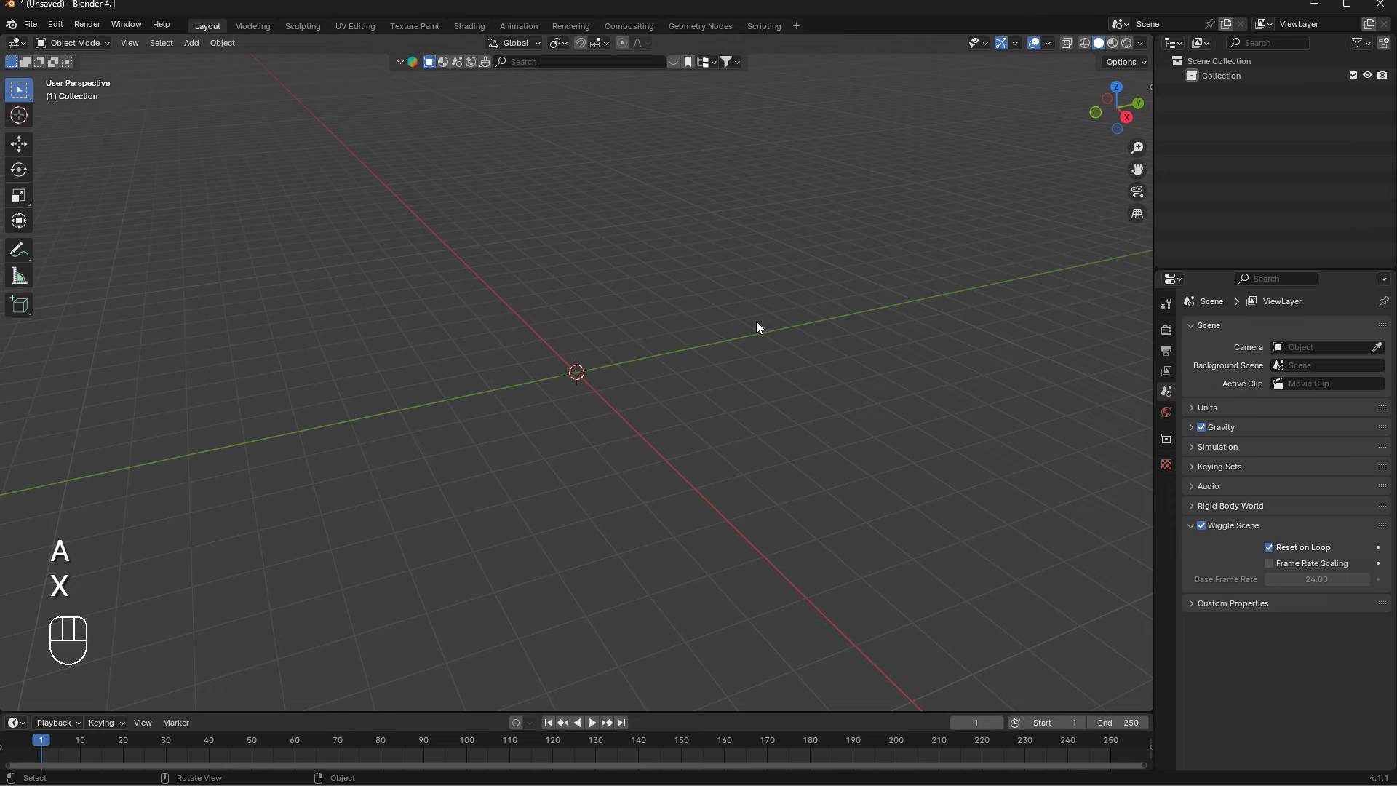
pyautogui.press('shift+a')
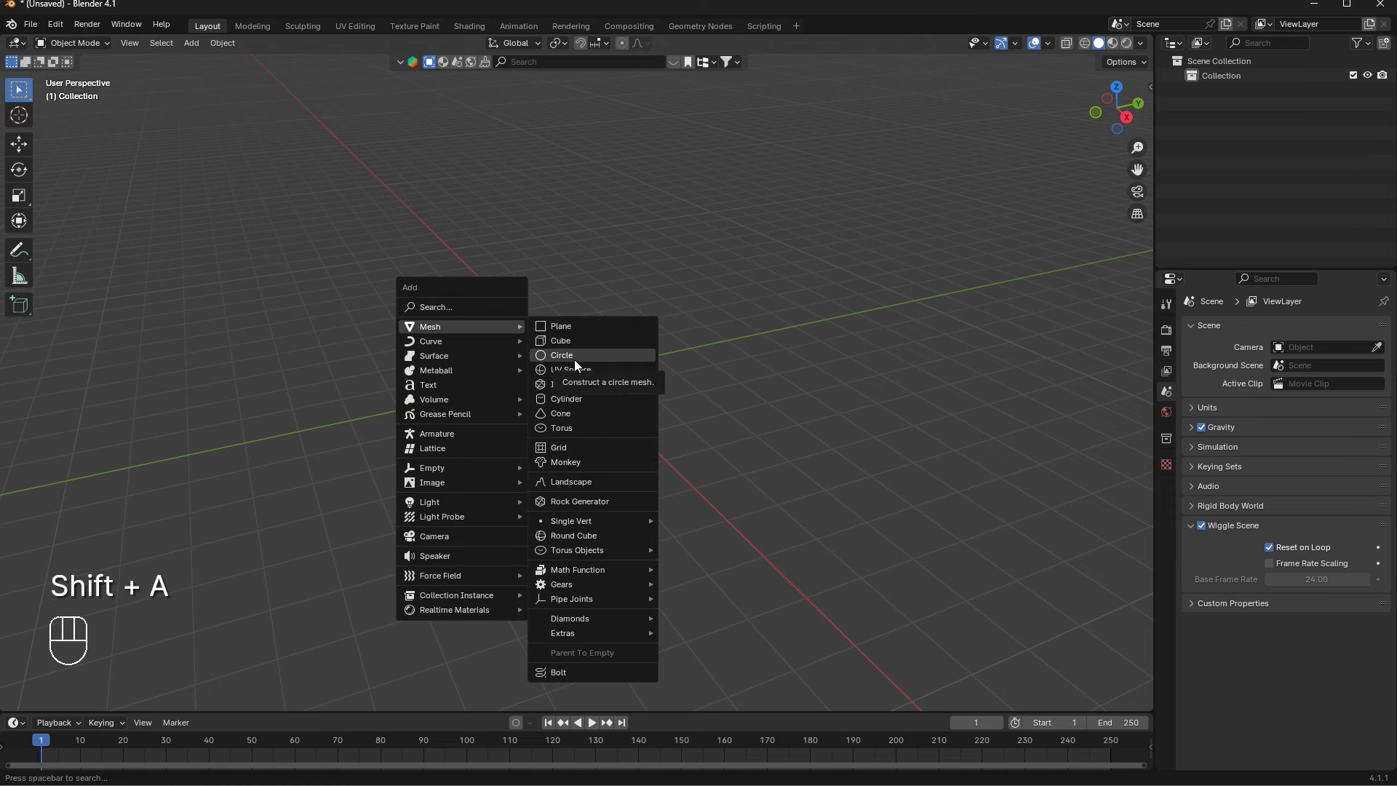
# Add a circle, extrude its ring upward into a short cylinder wall and cap the top with a face
pyautogui.click(1130, 115)
pyautogui.press('Tab')
pyautogui.press('e')
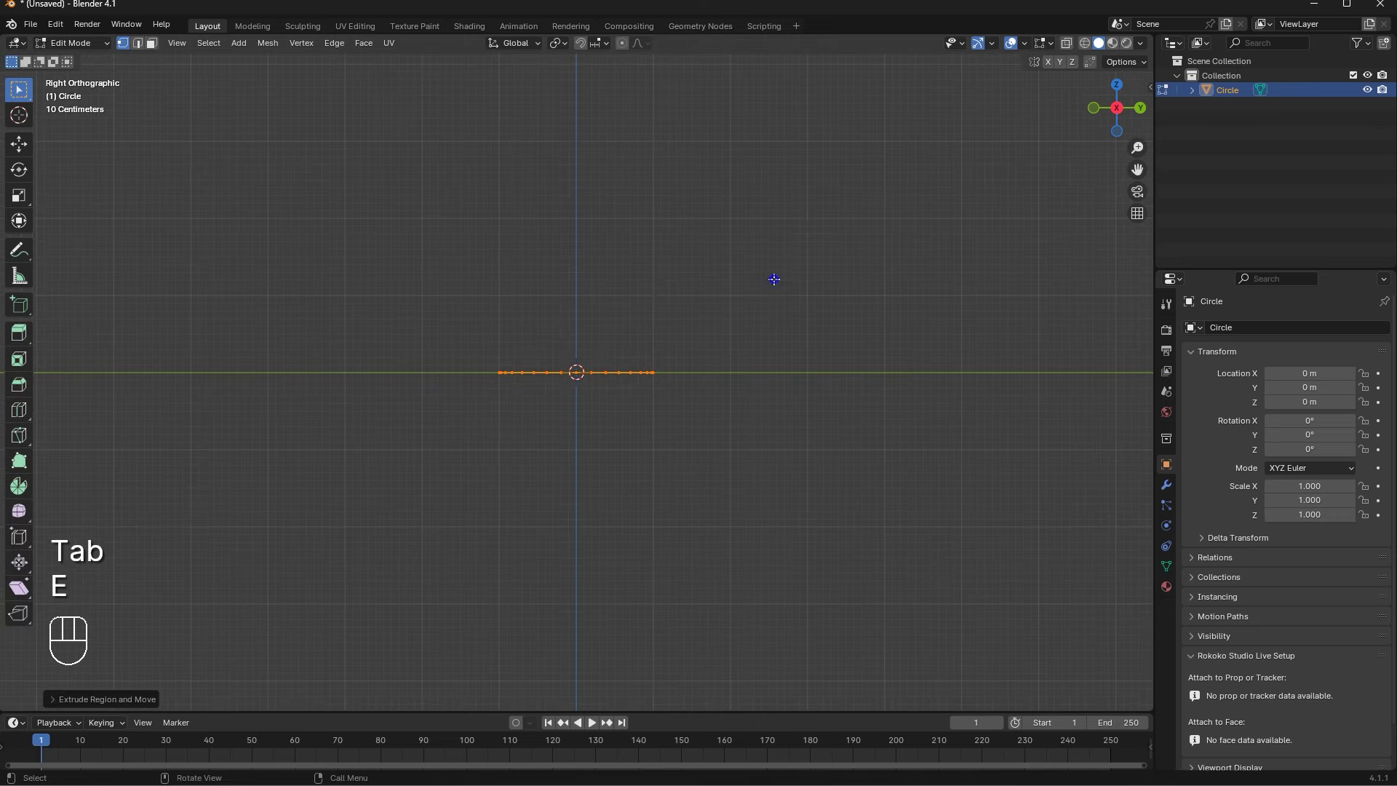
pyautogui.press('g')
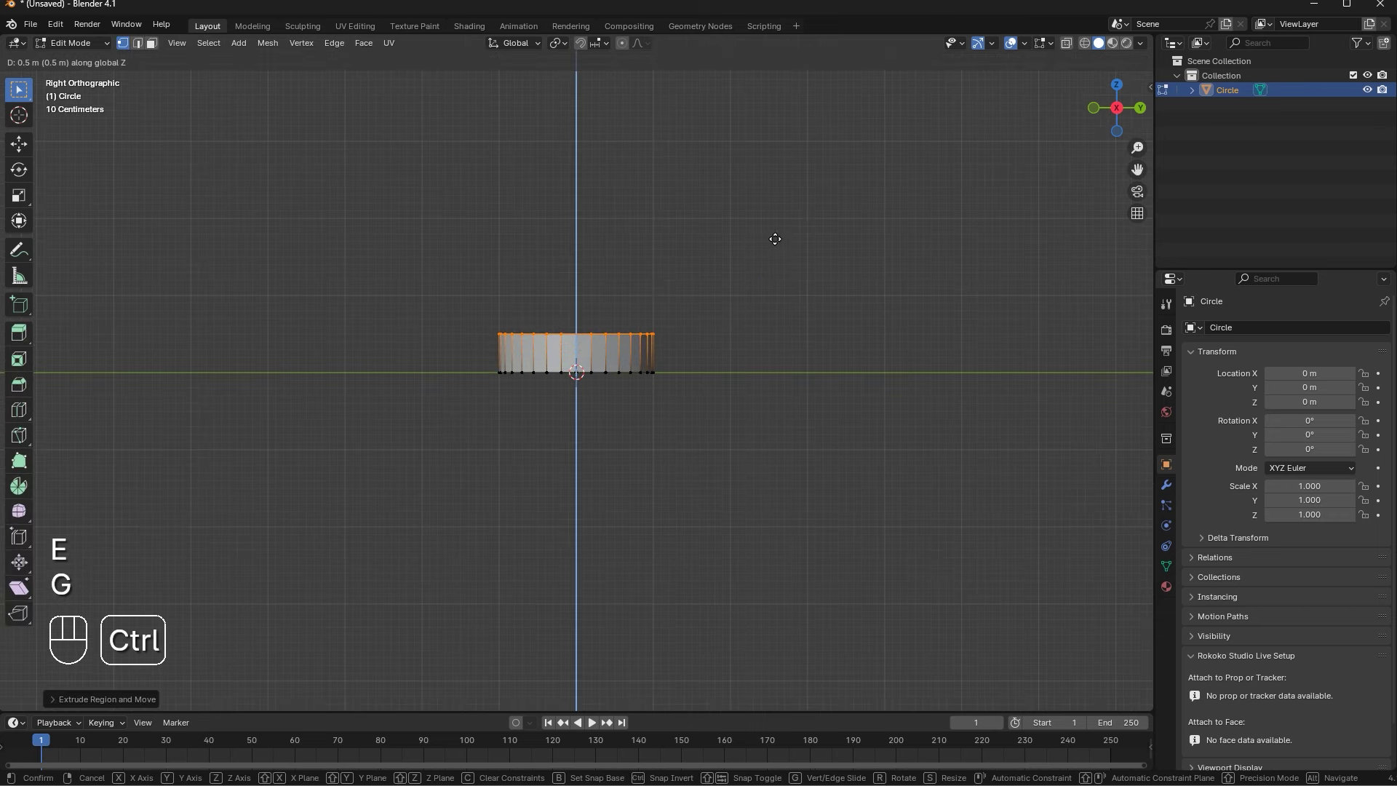
pyautogui.press('Tab')
pyautogui.moveTo(778, 245); pyautogui.dragTo(700, 273)
pyautogui.press('Tab')
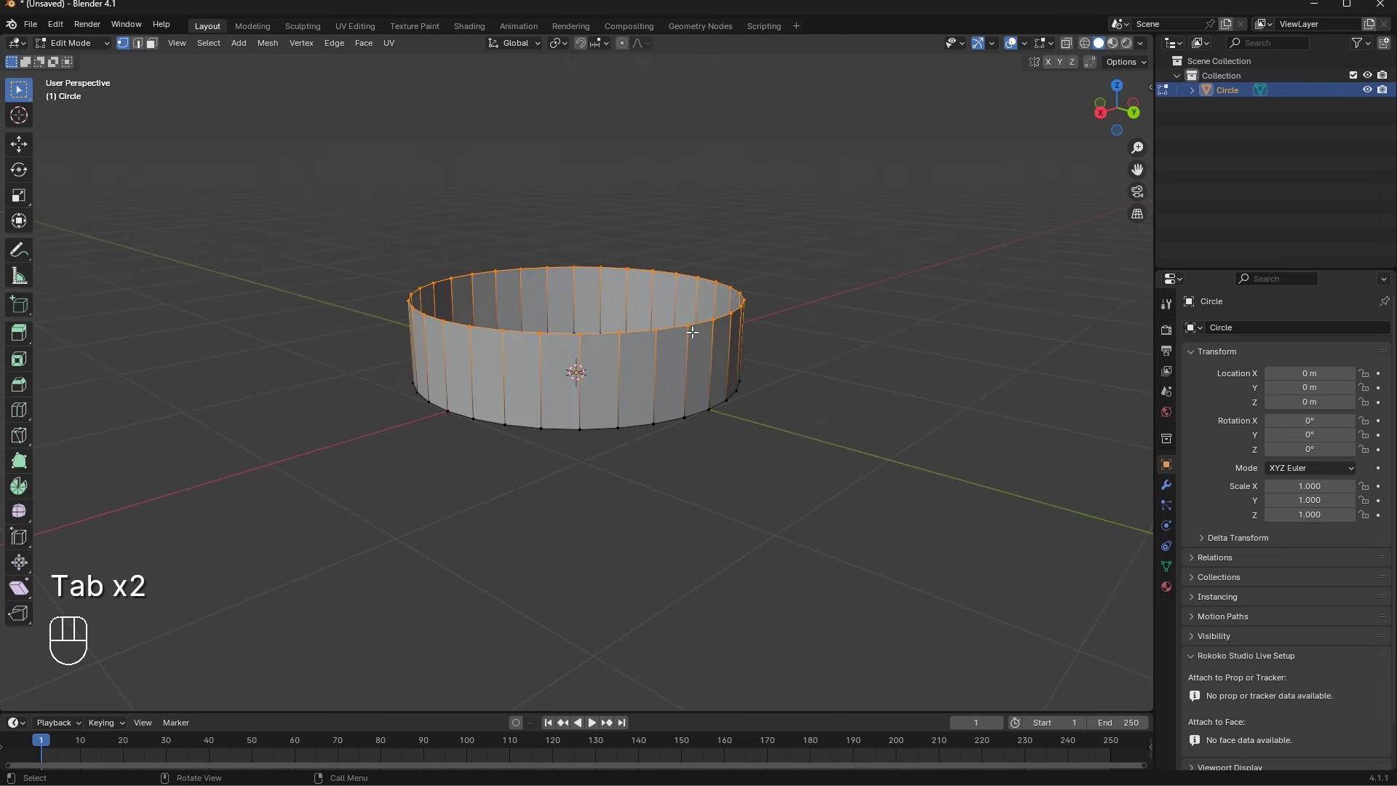
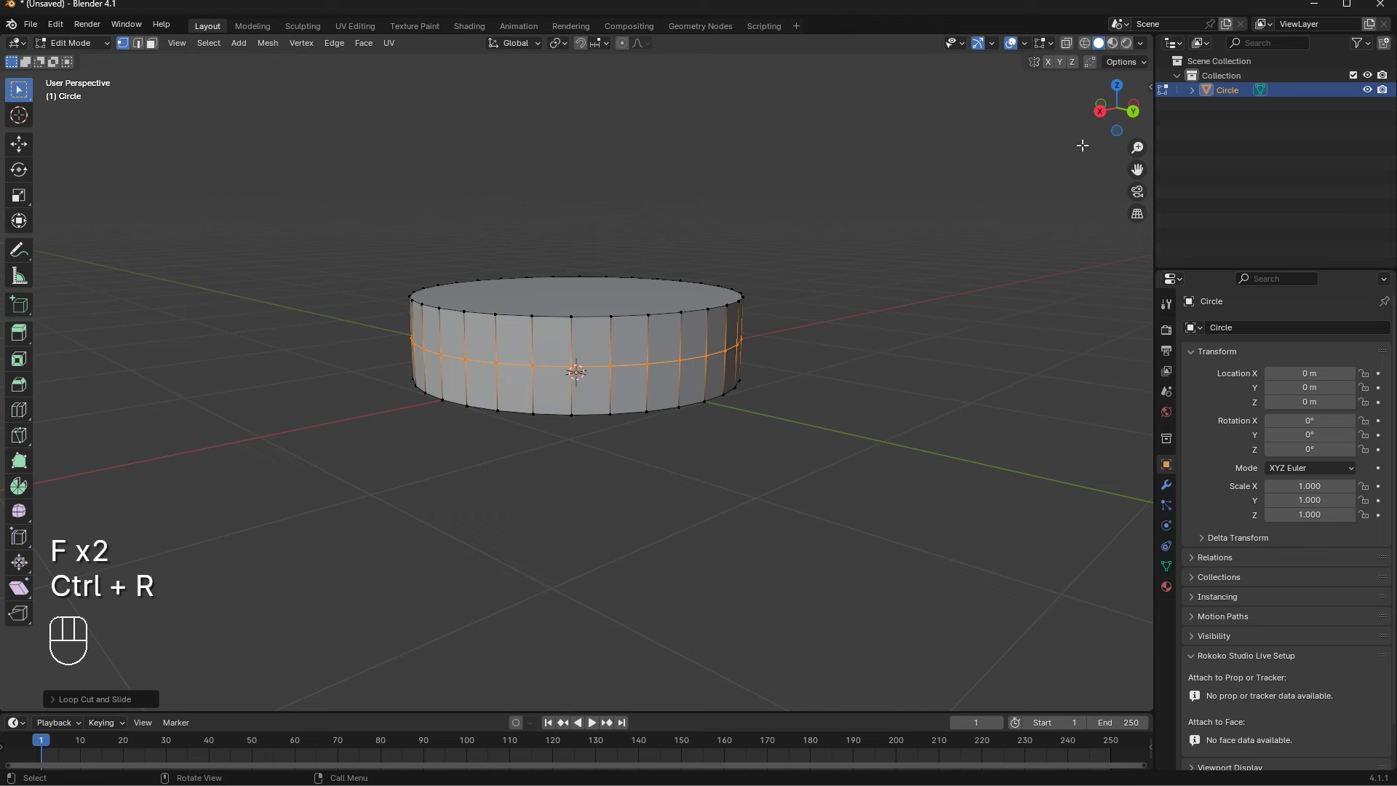
# Push the middle edge ring outward and bevel it into several rounded rings
pyautogui.click(1103, 121)
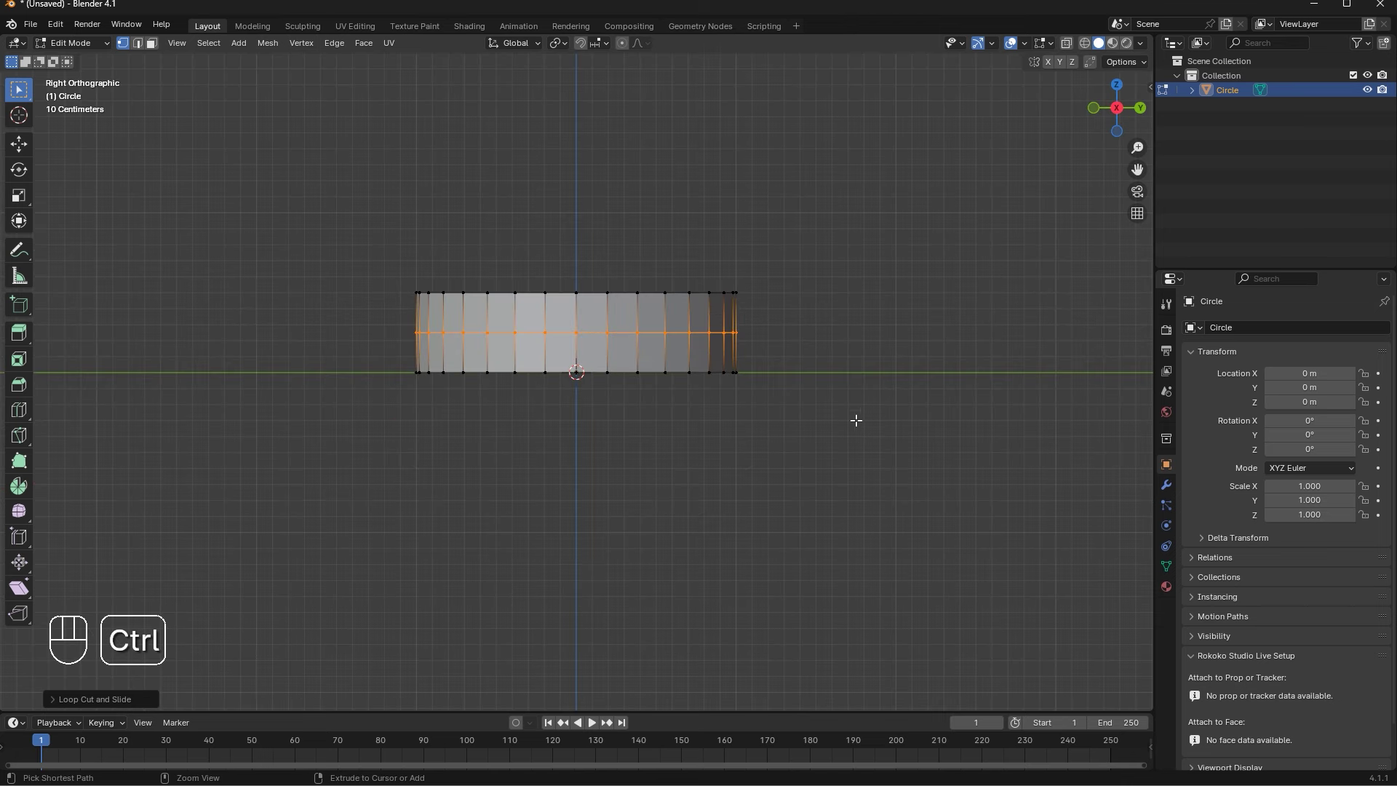
pyautogui.press('s')
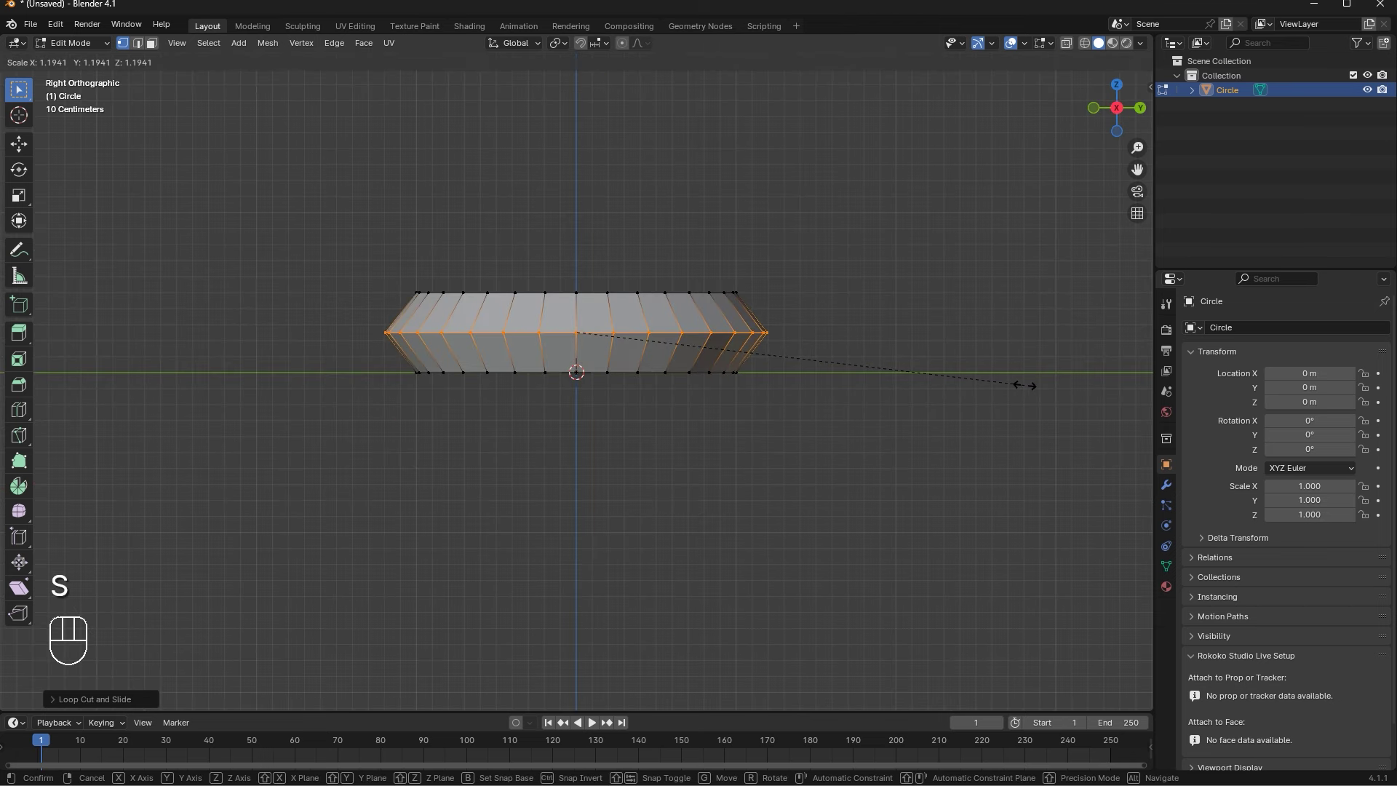
pyautogui.press('ctrl+b')
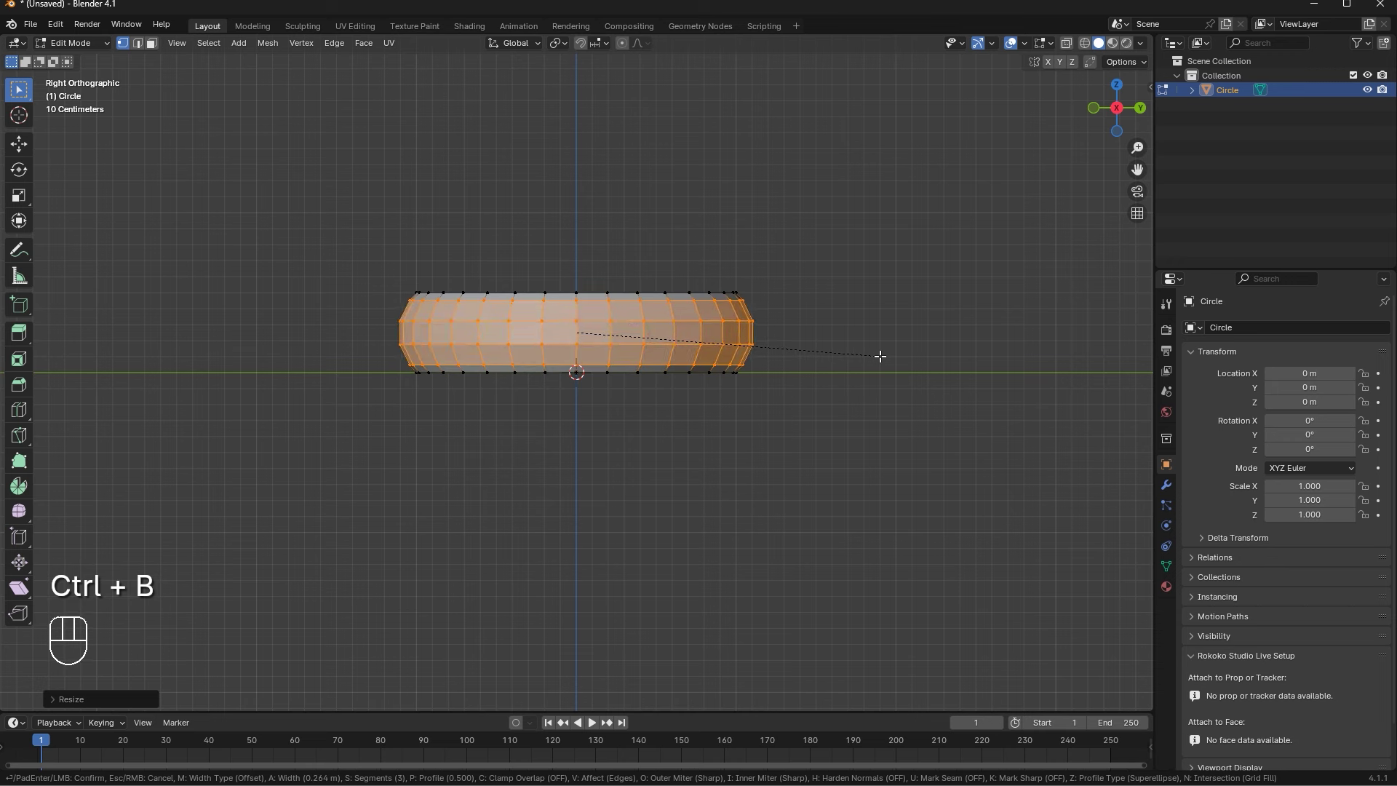
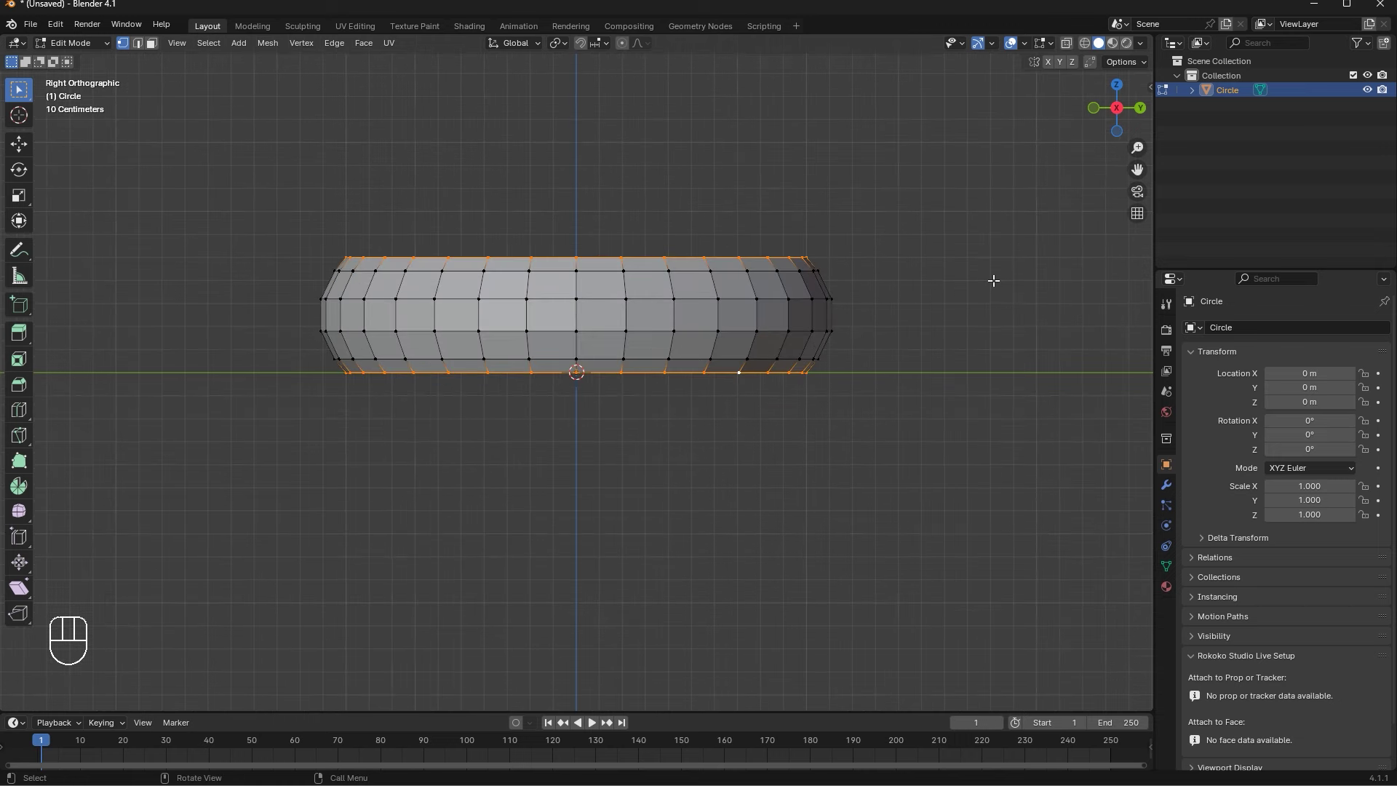
# Widen the cushion, flatten its height and shrink it slightly overall
pyautogui.press('s')
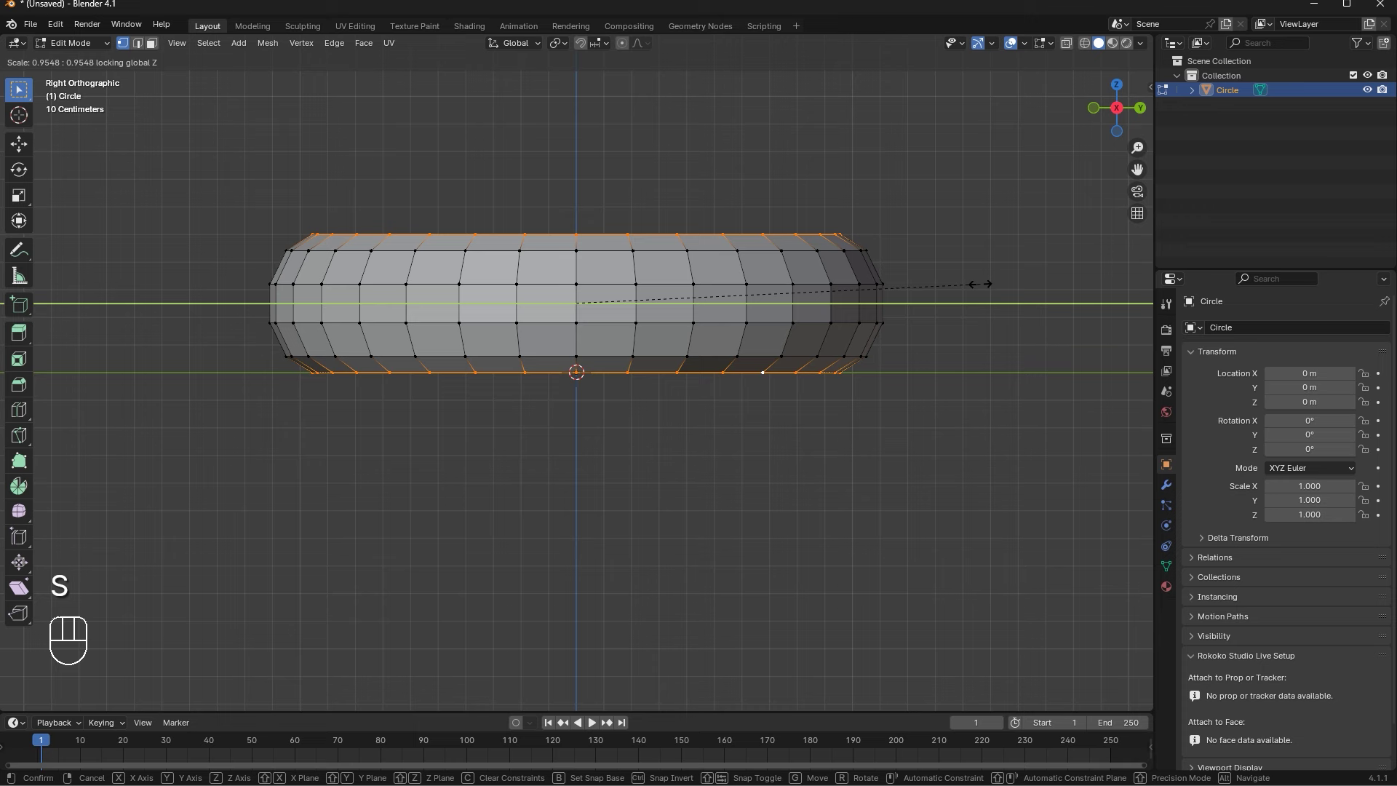
pyautogui.press('s')
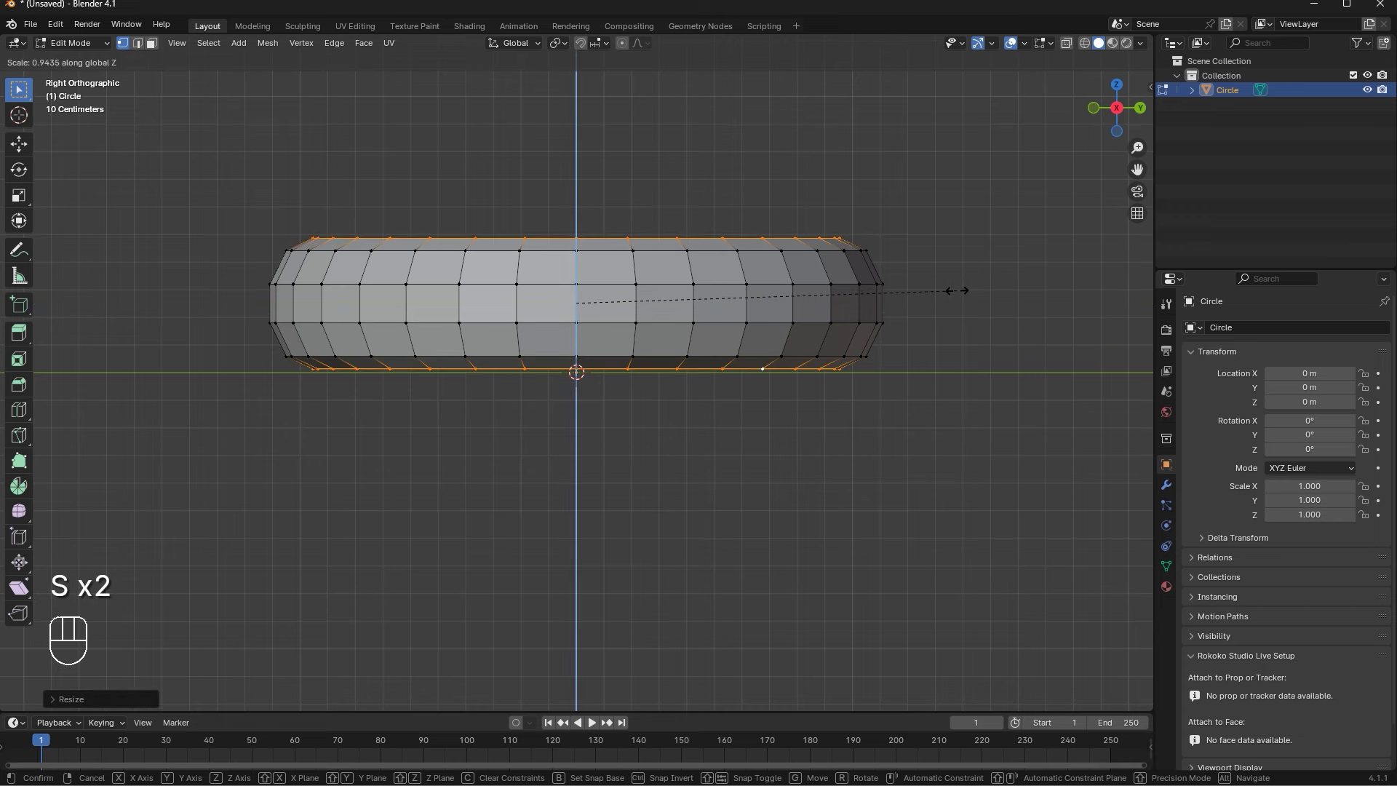
pyautogui.press('s')
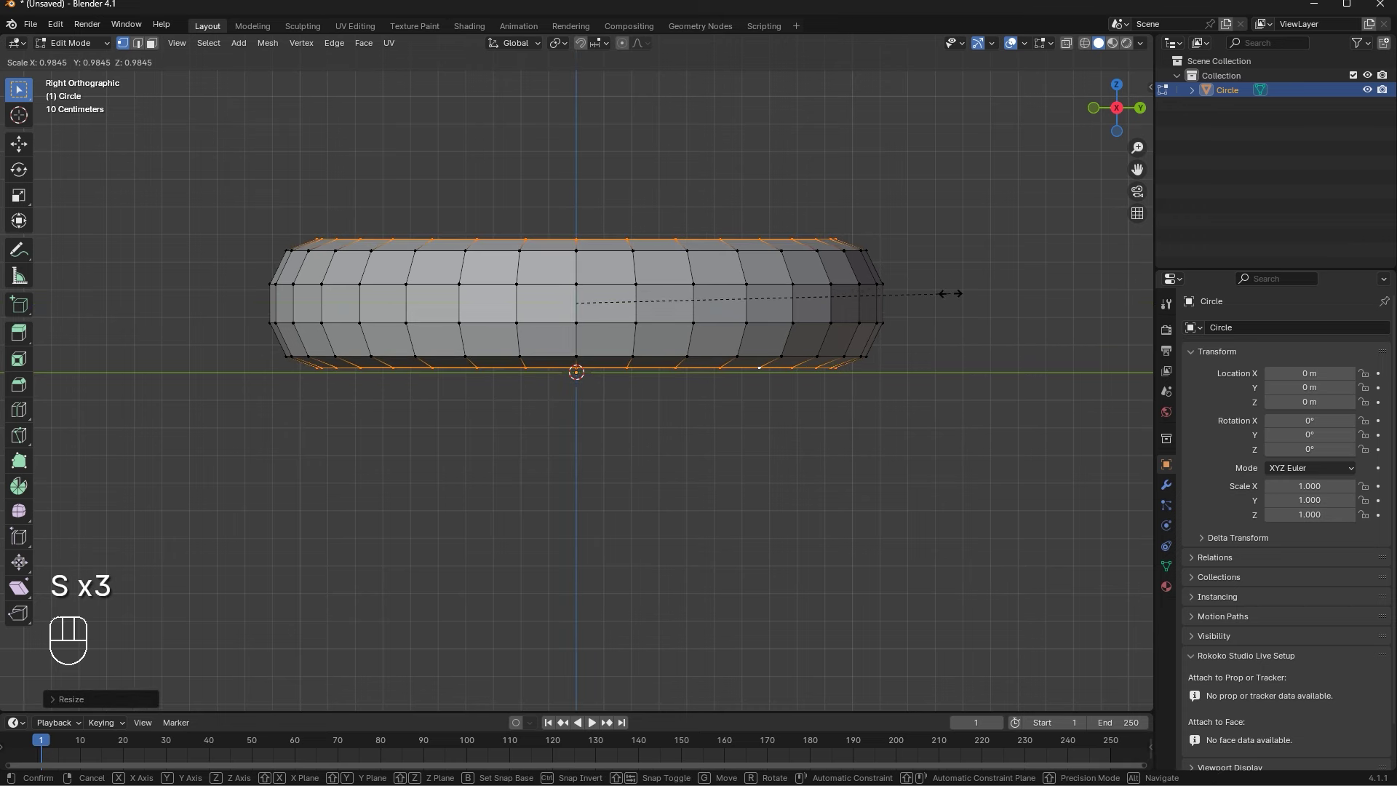
pyautogui.press('Tab')
# Lower the cushion slightly, add a Subdivision modifier to smooth it and show its modifier settings
pyautogui.press('g')
pyautogui.press('g')
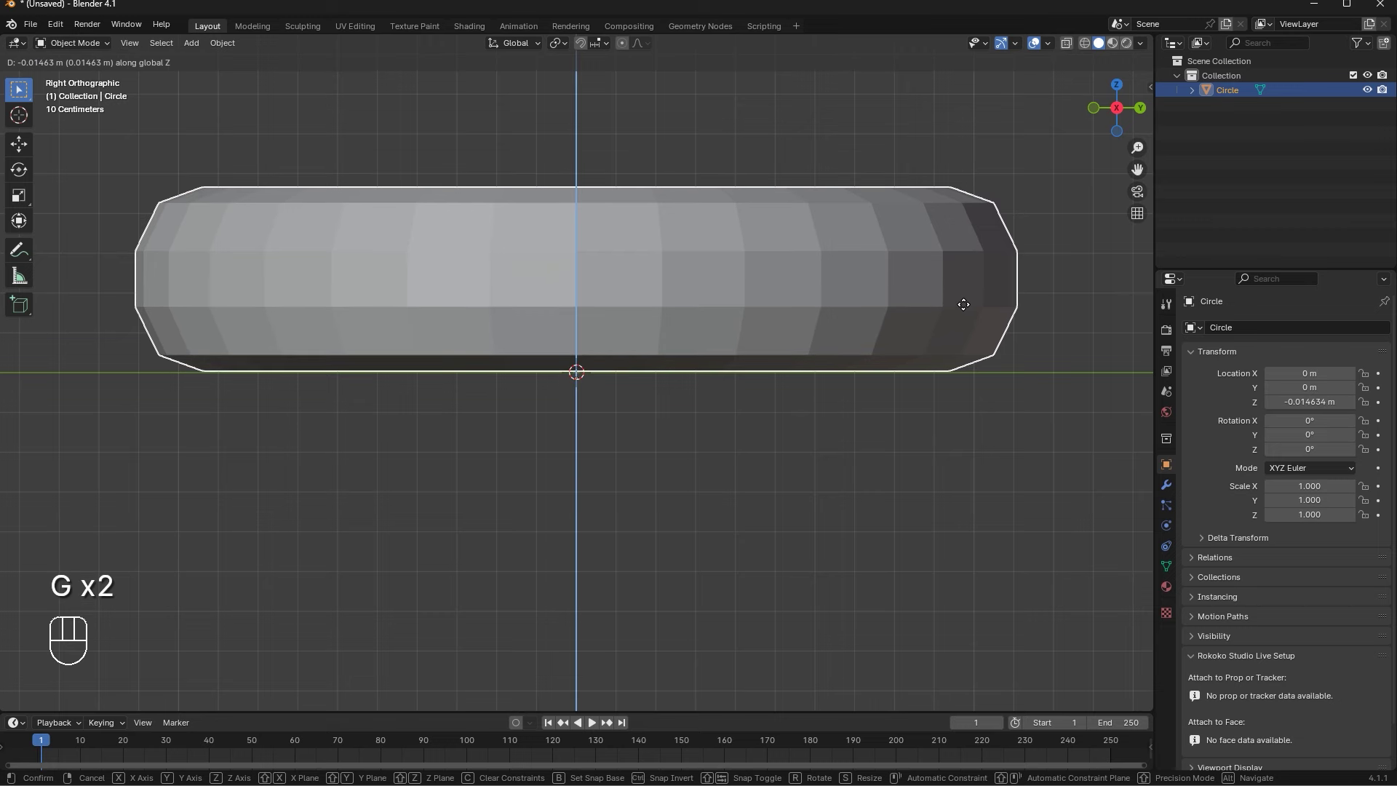
pyautogui.press('g')
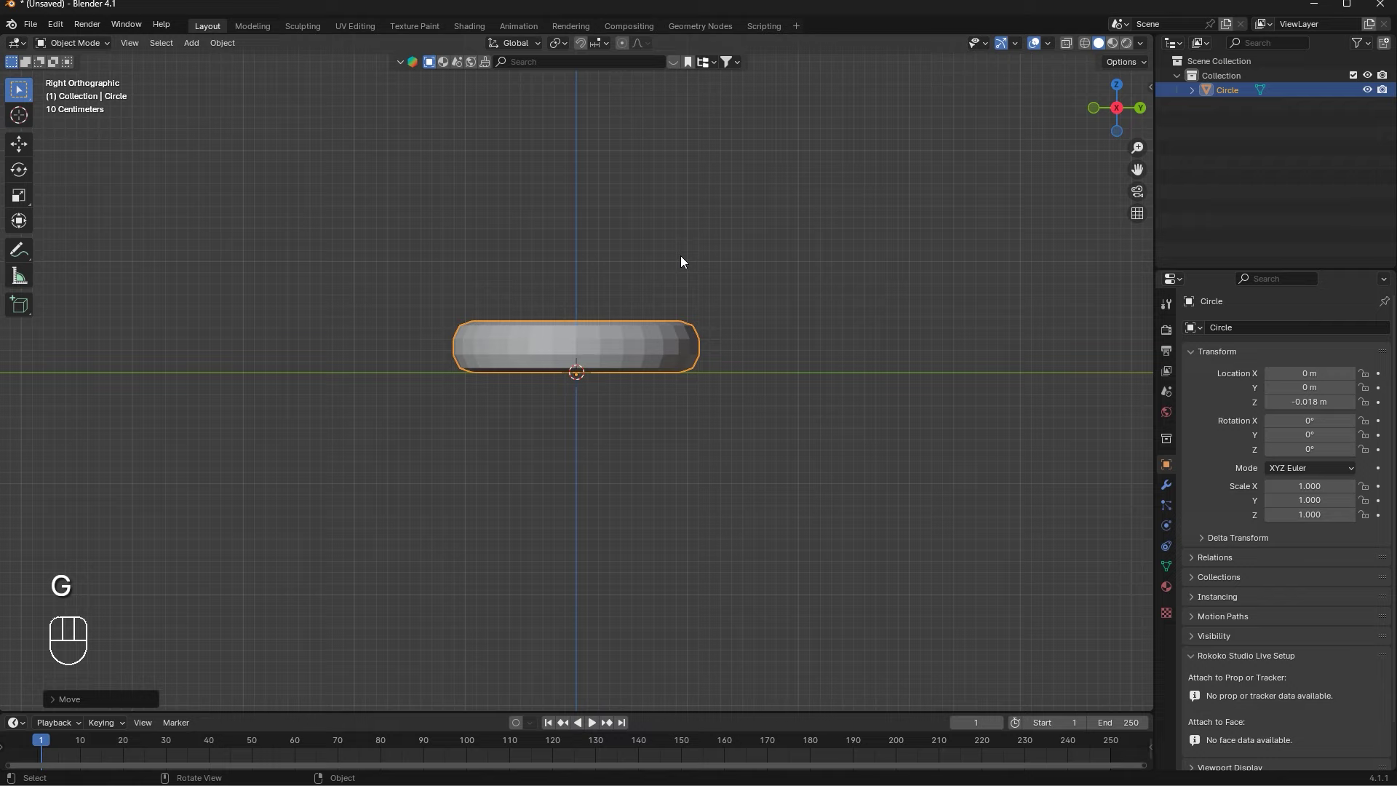
pyautogui.moveTo(685, 260); pyautogui.dragTo(680, 295)
pyautogui.click(697, 293)
pyautogui.middleClick(698, 296)
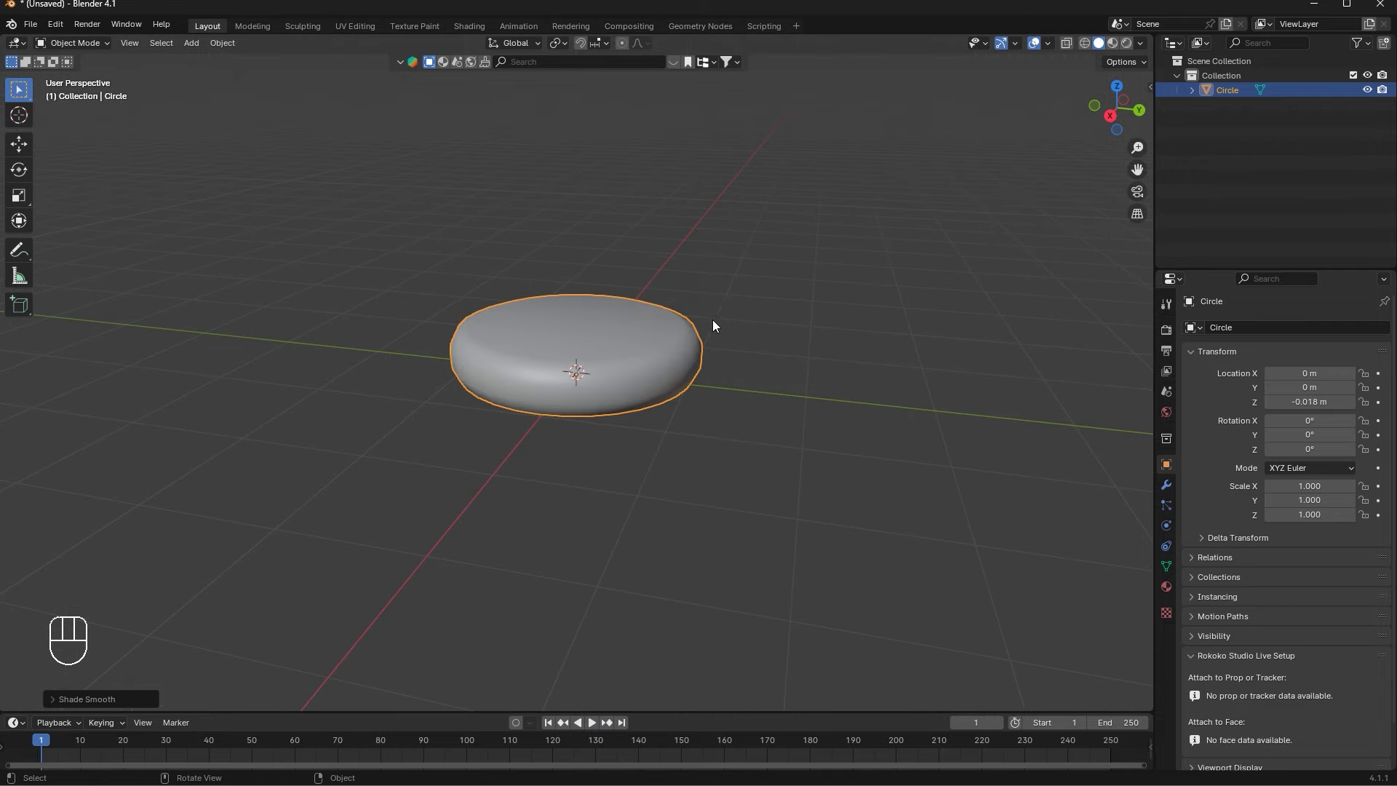
pyautogui.press('ctrl+1')
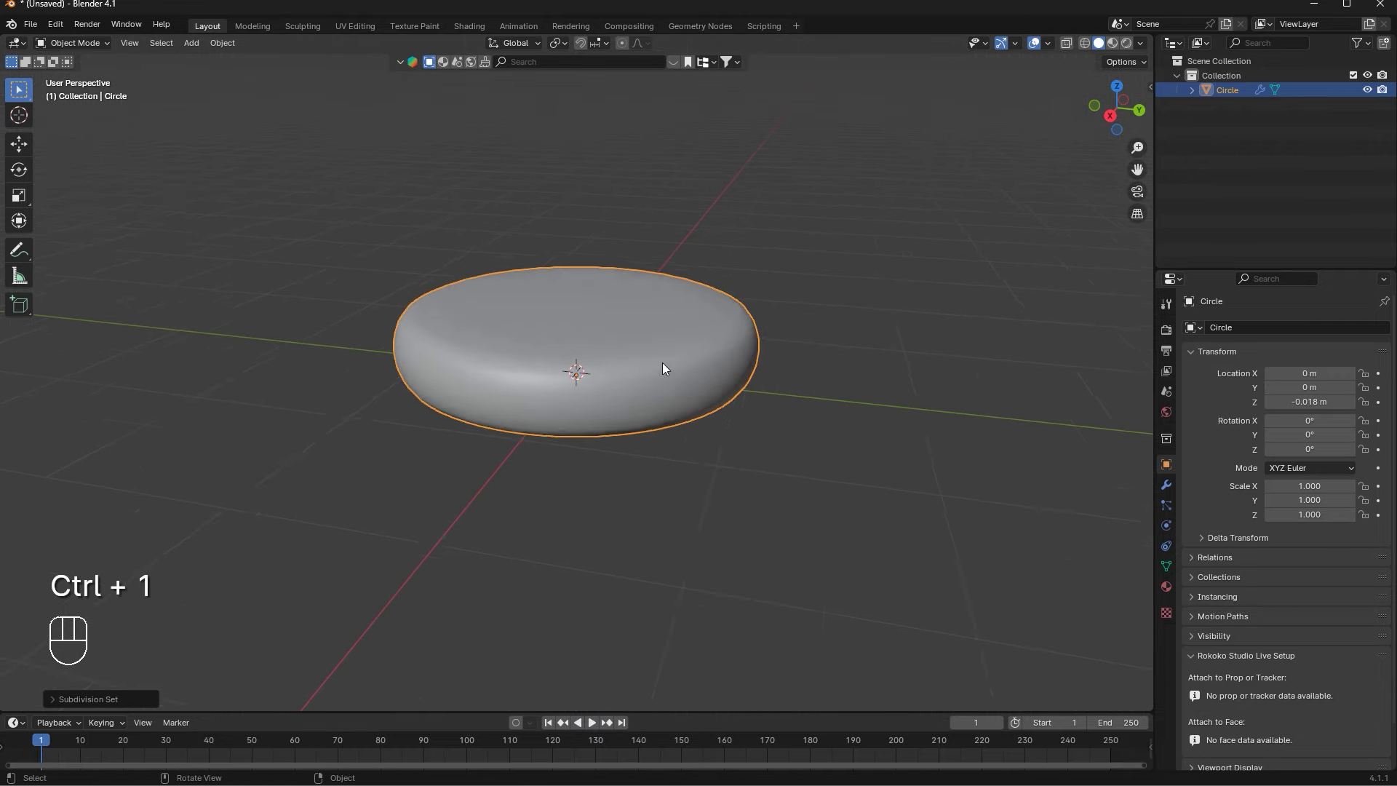
pyautogui.click(1165, 489)
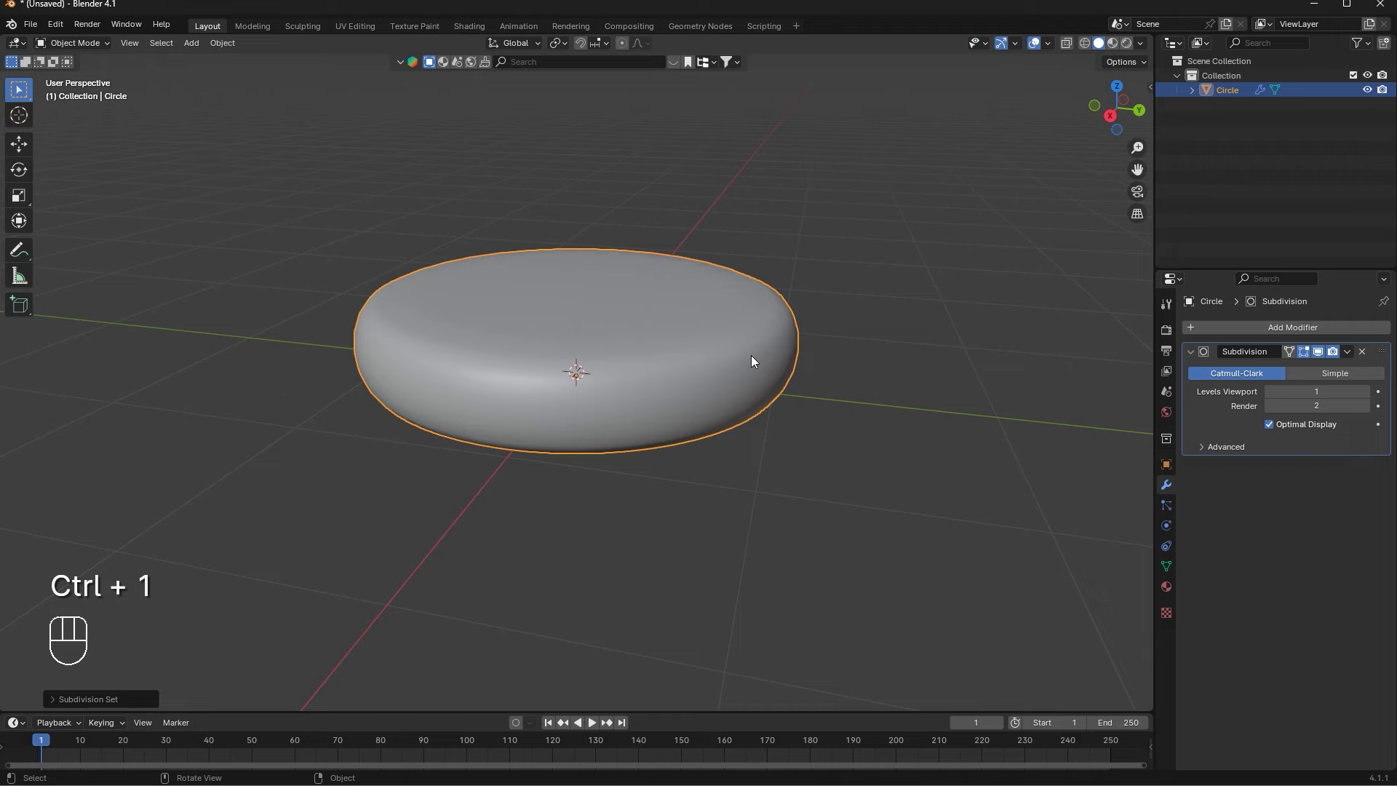
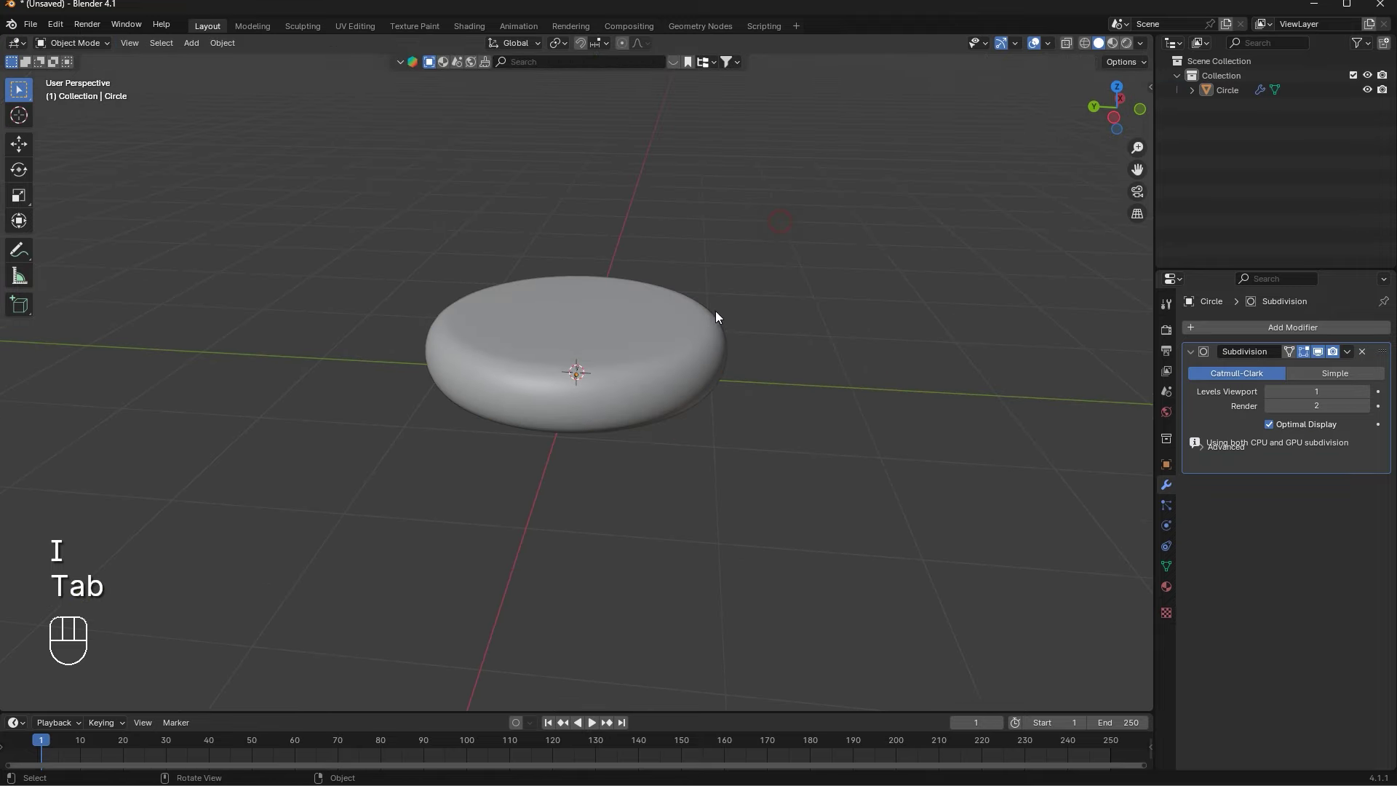
# From front view, add a second circle at the origin and raise it to the cushion's top
pyautogui.moveTo(731, 315); pyautogui.dragTo(618, 346)
pyautogui.middleClick(574, 290)
pyautogui.middleClick(605, 344)
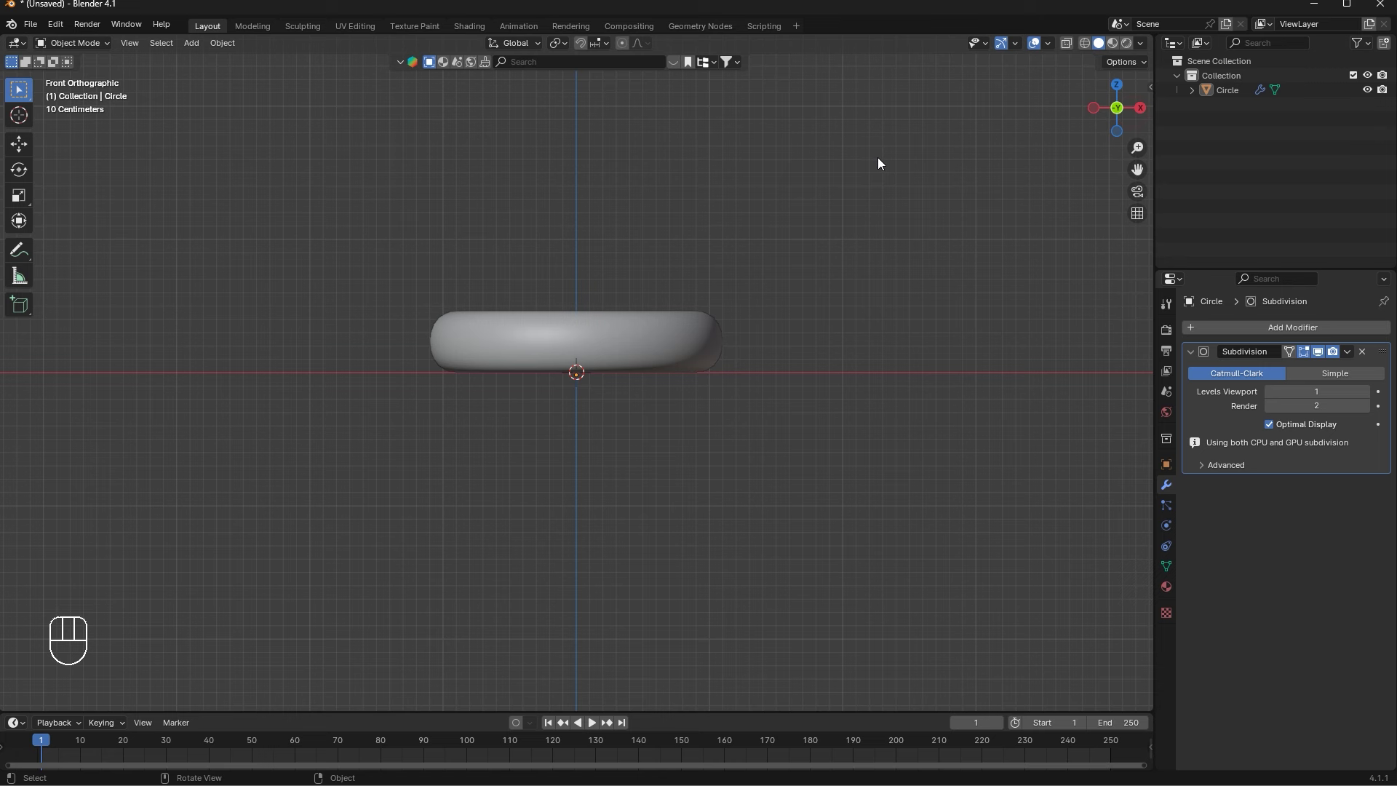
pyautogui.press('shift+a')
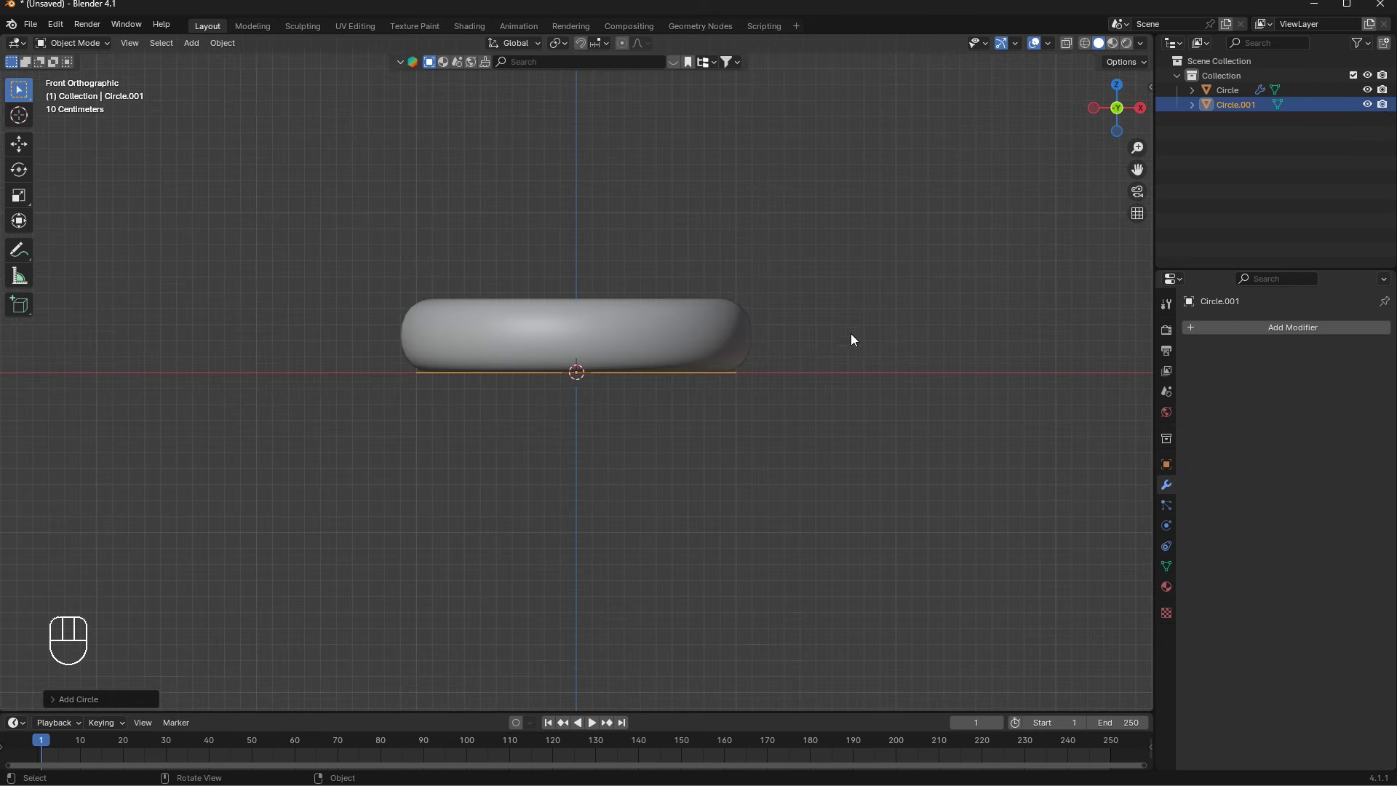
pyautogui.press('g')
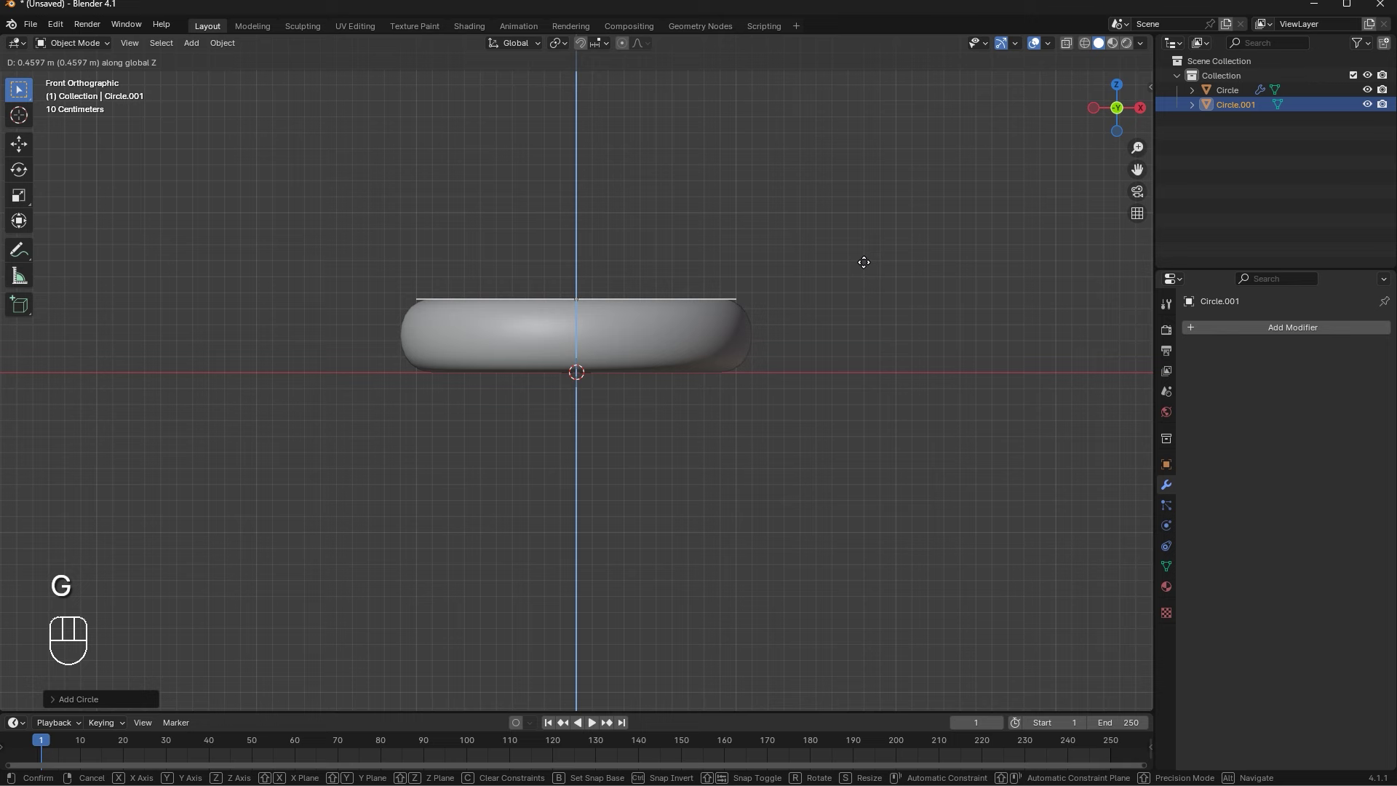
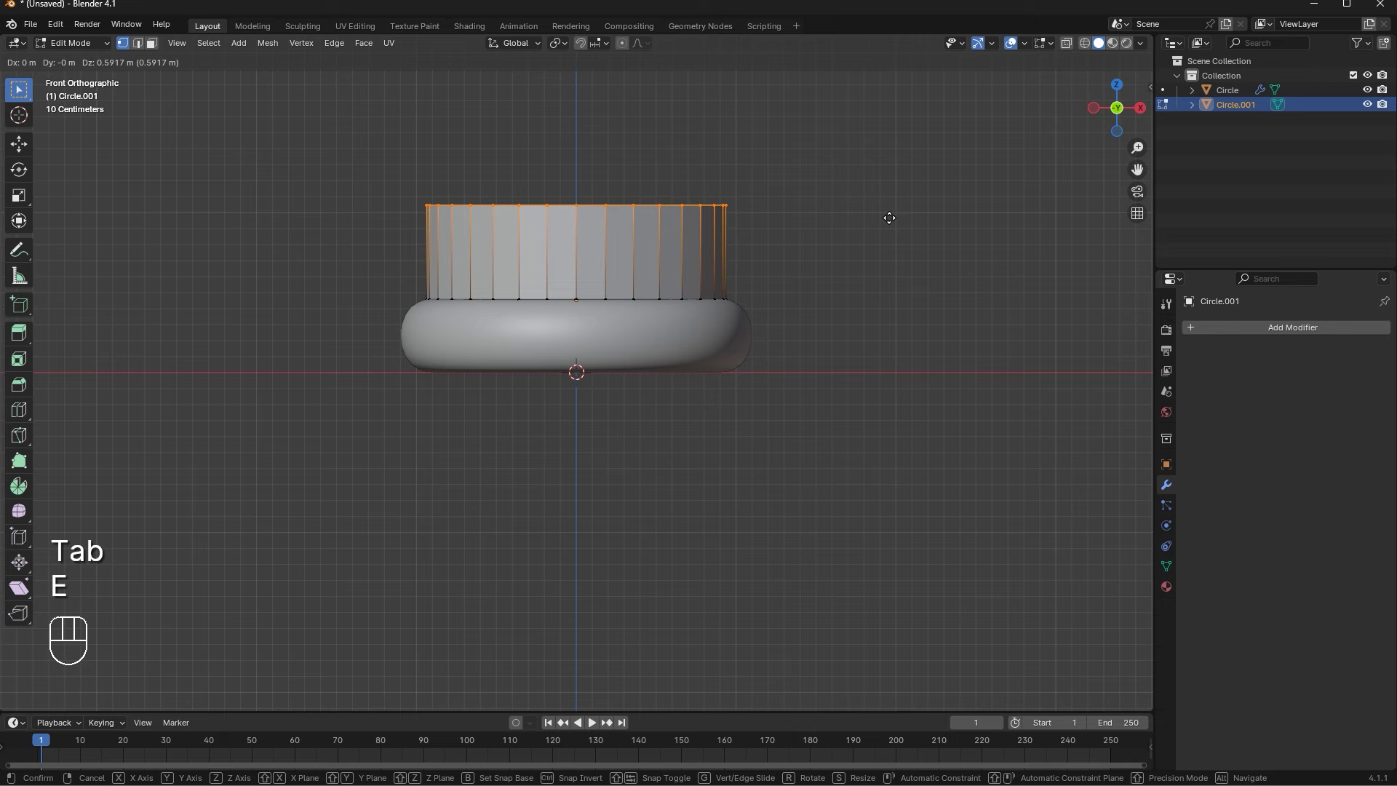
# Extrude the top ring upward repeatedly, widening the first ring then tapering each new ring inward into a rounded body
pyautogui.click(901, 373)
pyautogui.press('g')
pyautogui.press('s')
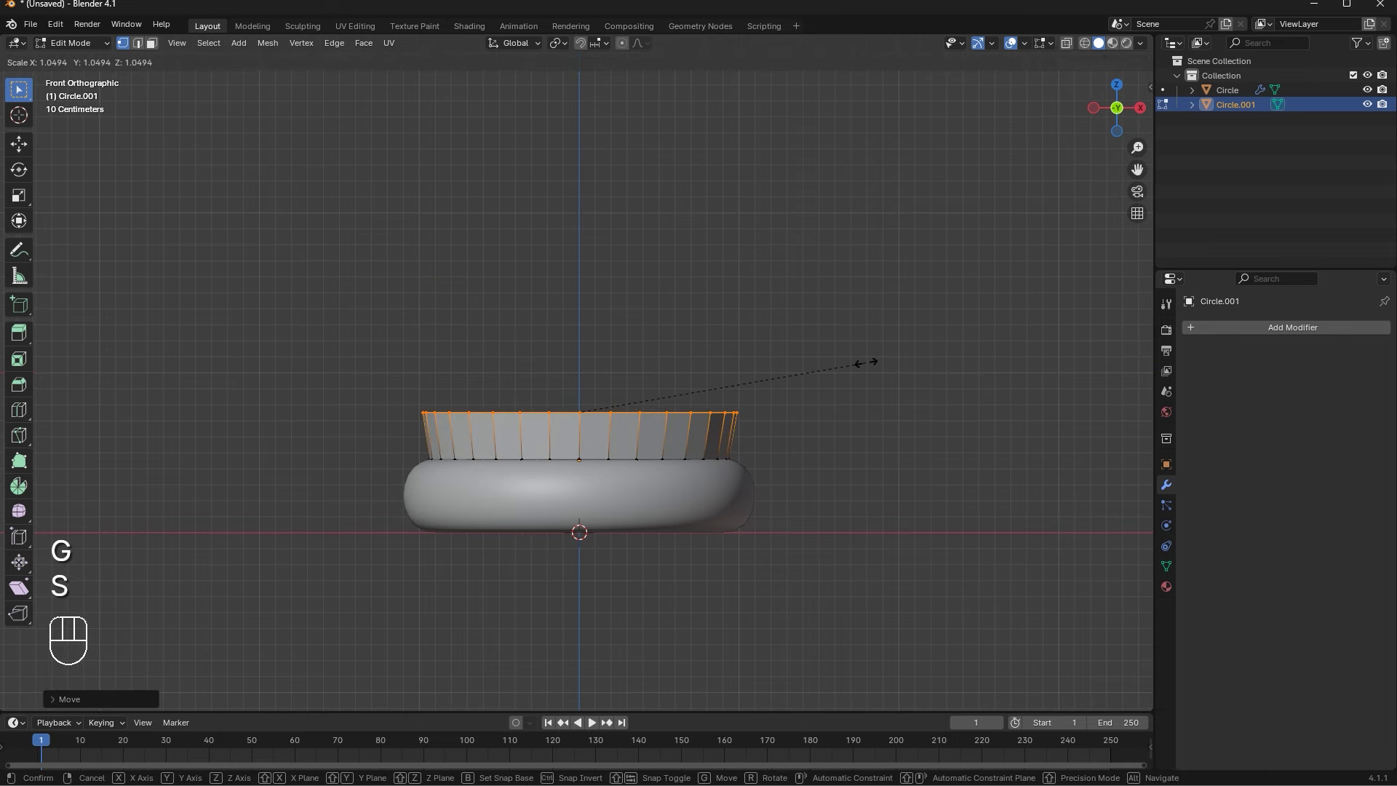
pyautogui.press('e')
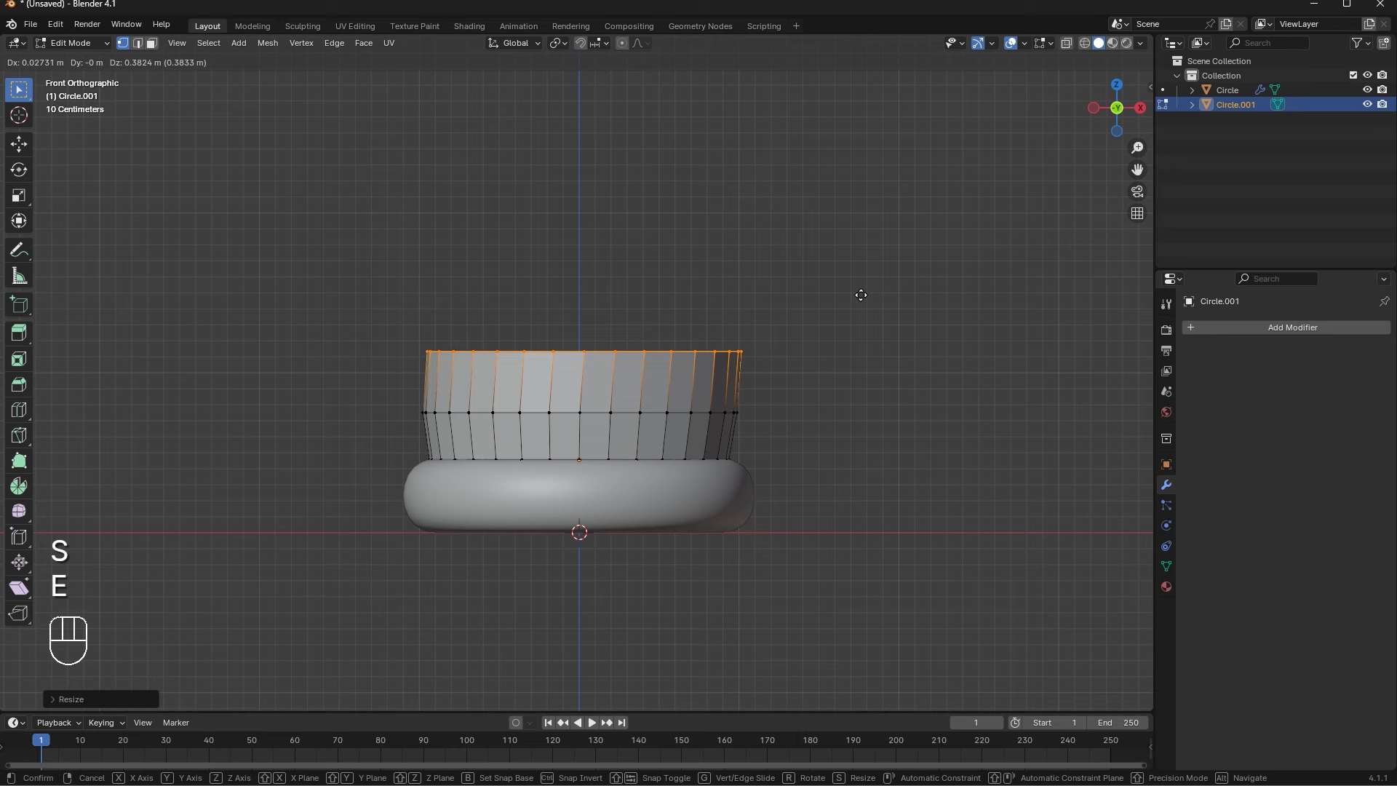
pyautogui.press('g')
pyautogui.press('s')
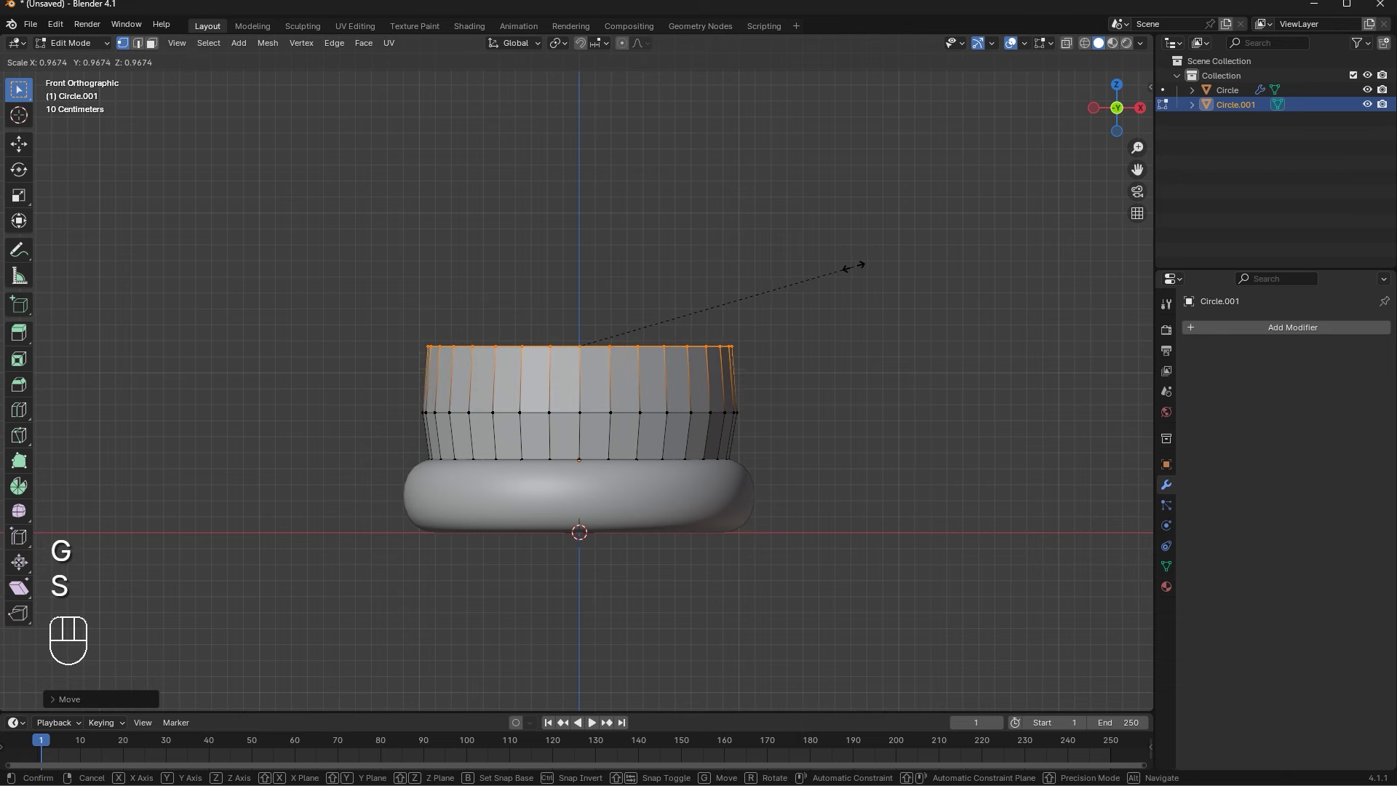
pyautogui.press('e')
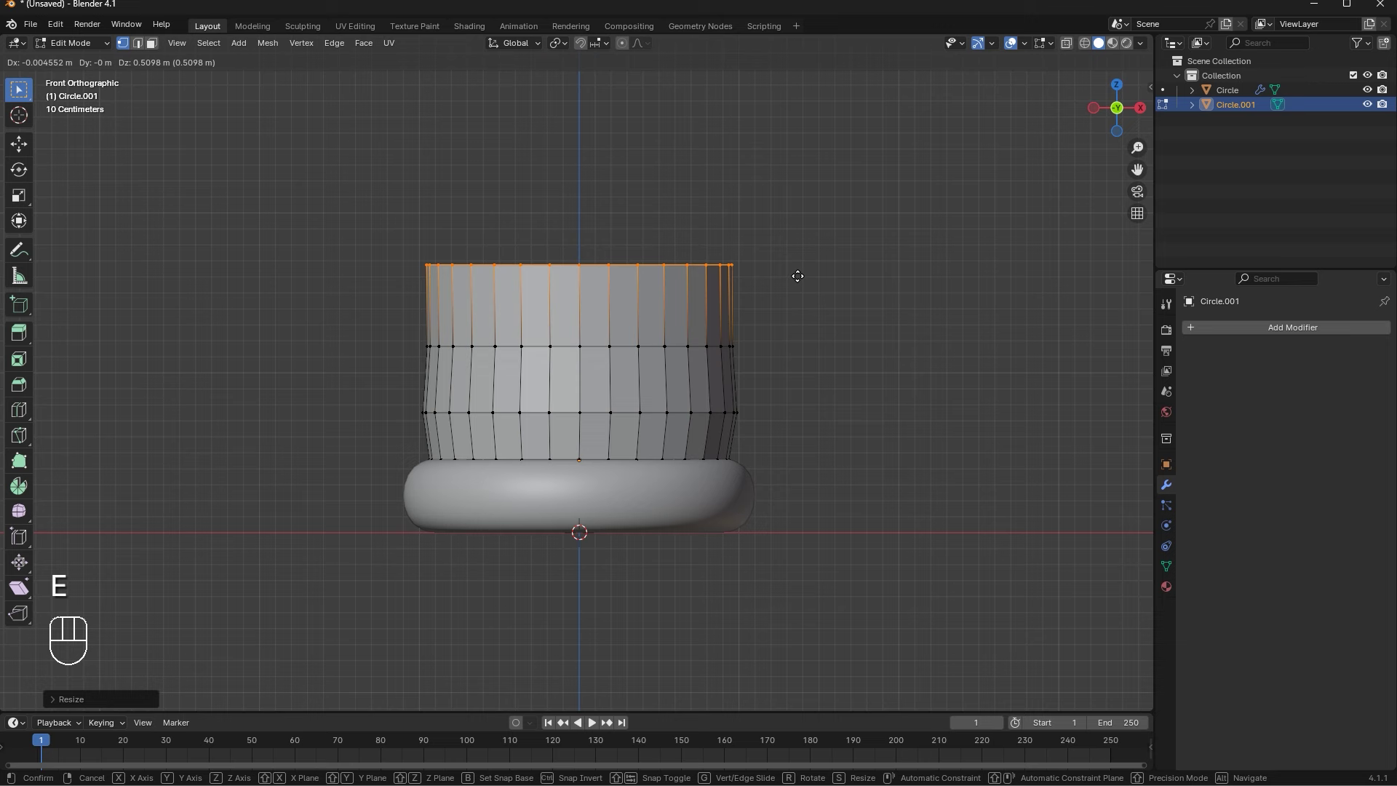
pyautogui.press('s')
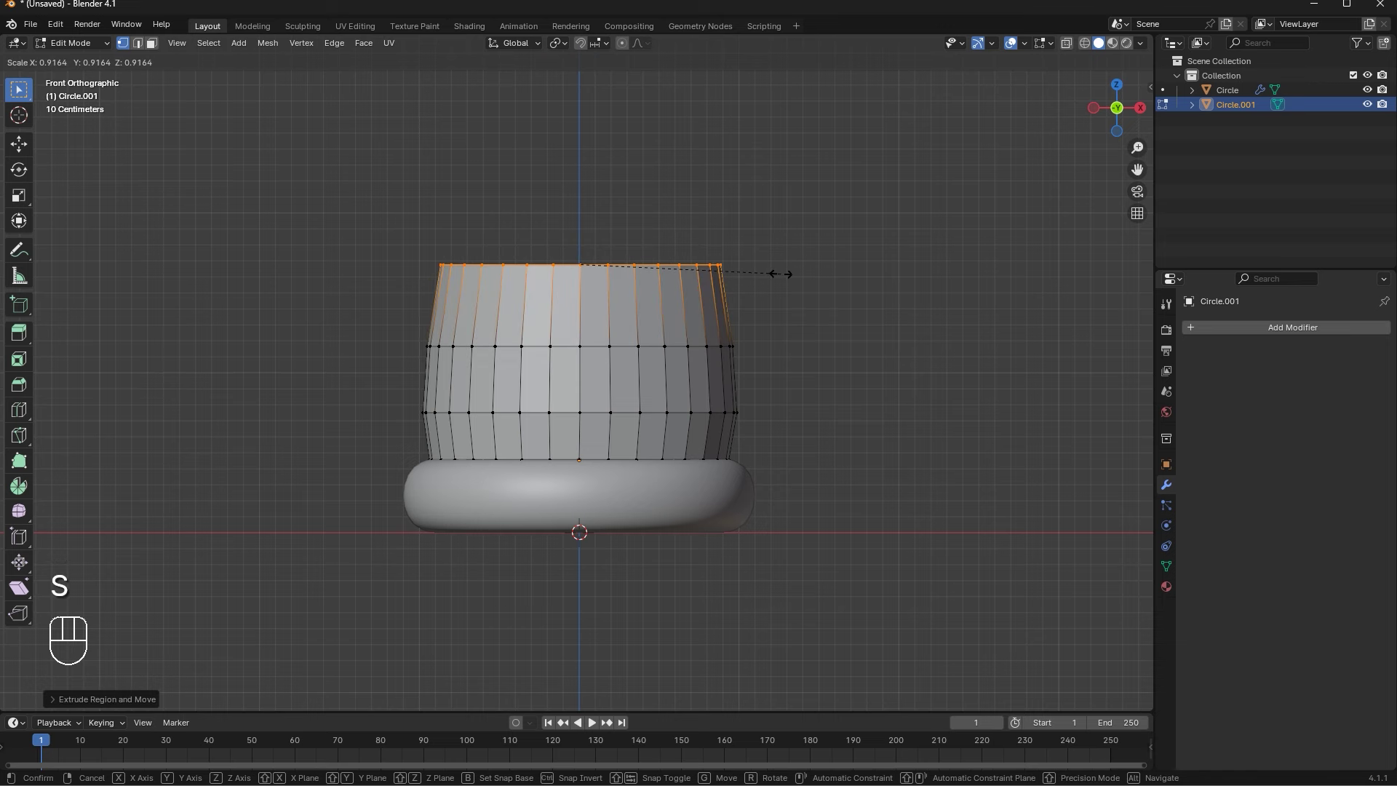
pyautogui.press('e')
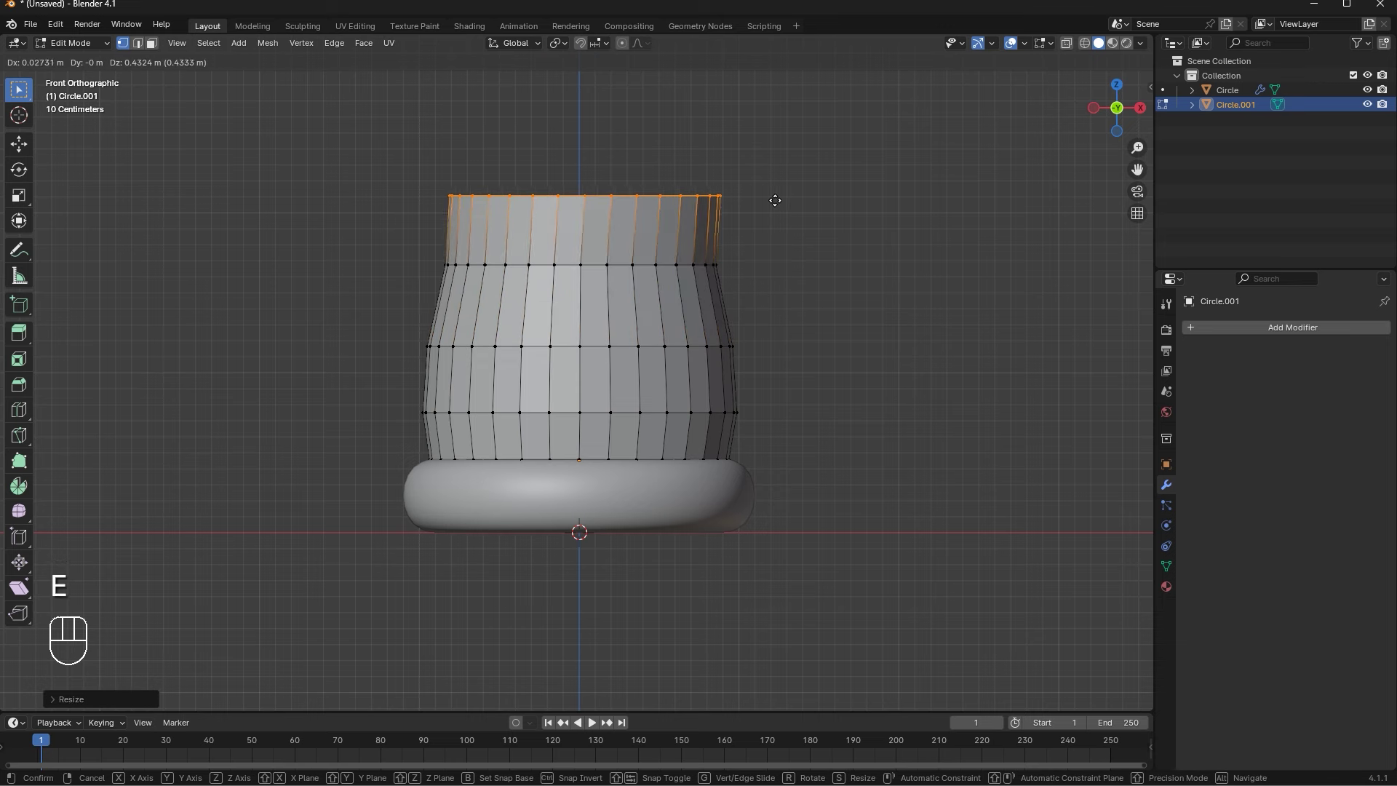
pyautogui.press('s')
pyautogui.click(784, 266)
# Extrude the final rings with a sharp inward pinch and resize the inner ring at the cone's top opening
pyautogui.press('e')
pyautogui.press('s')
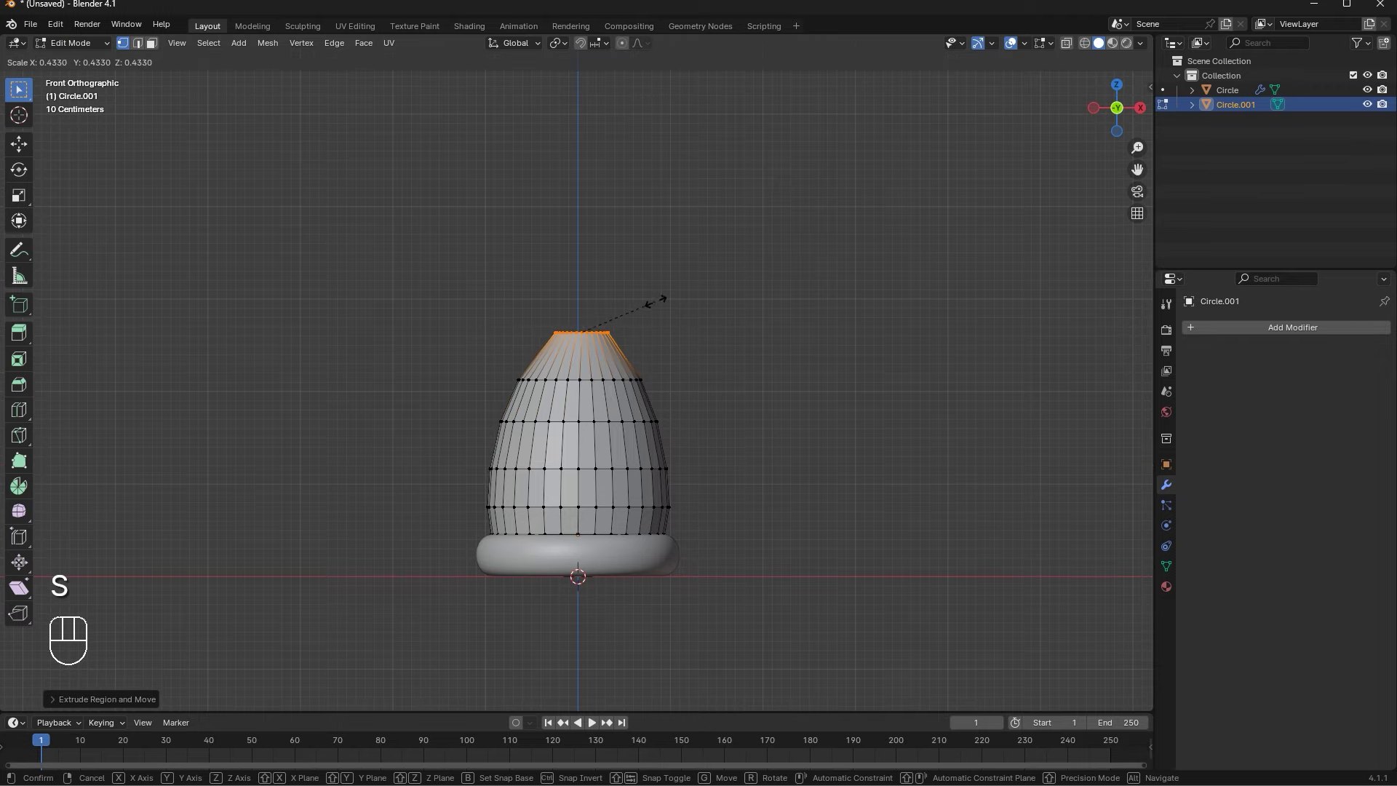
pyautogui.press('g')
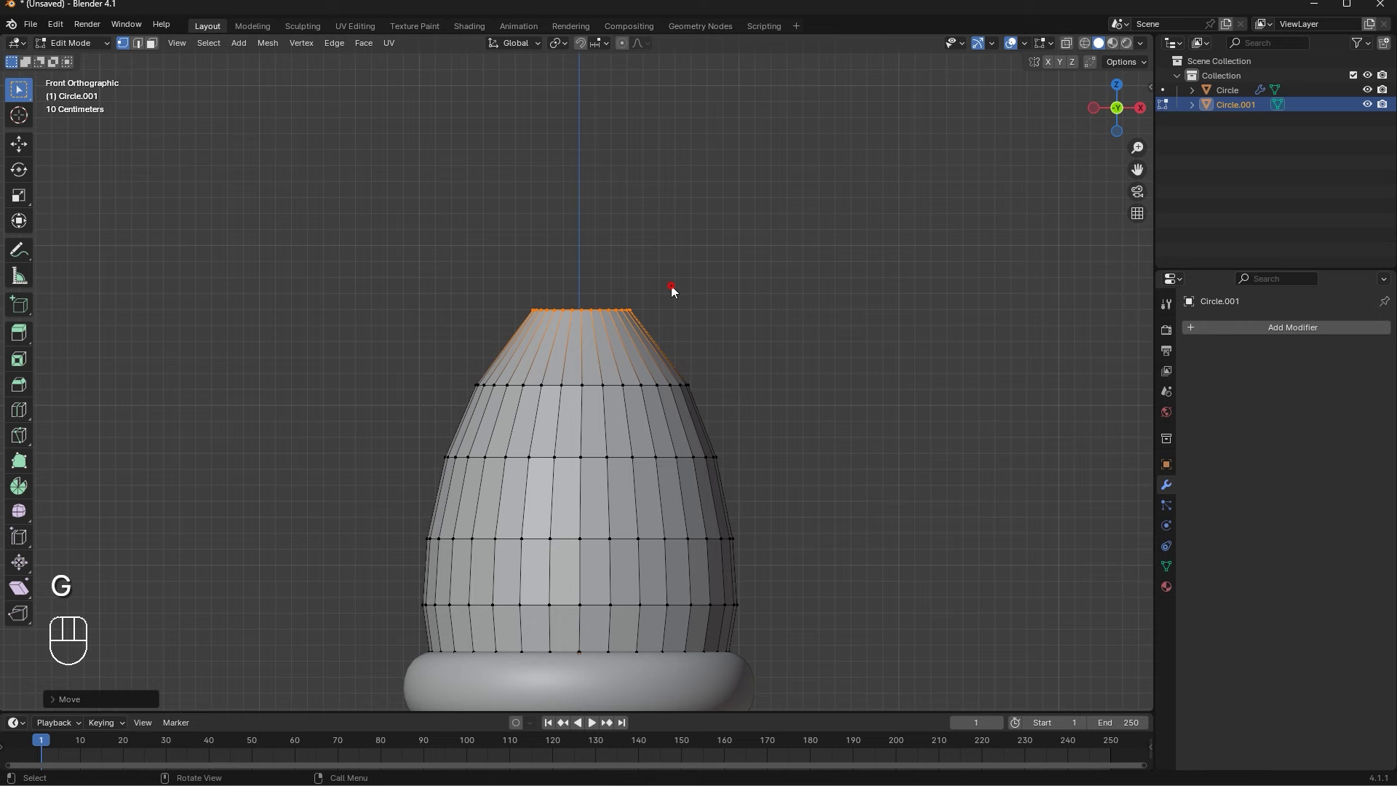
pyautogui.click(753, 323)
pyautogui.press('e')
pyautogui.press('s')
pyautogui.press('g')
pyautogui.middleClick(586, 384)
pyautogui.press('s')
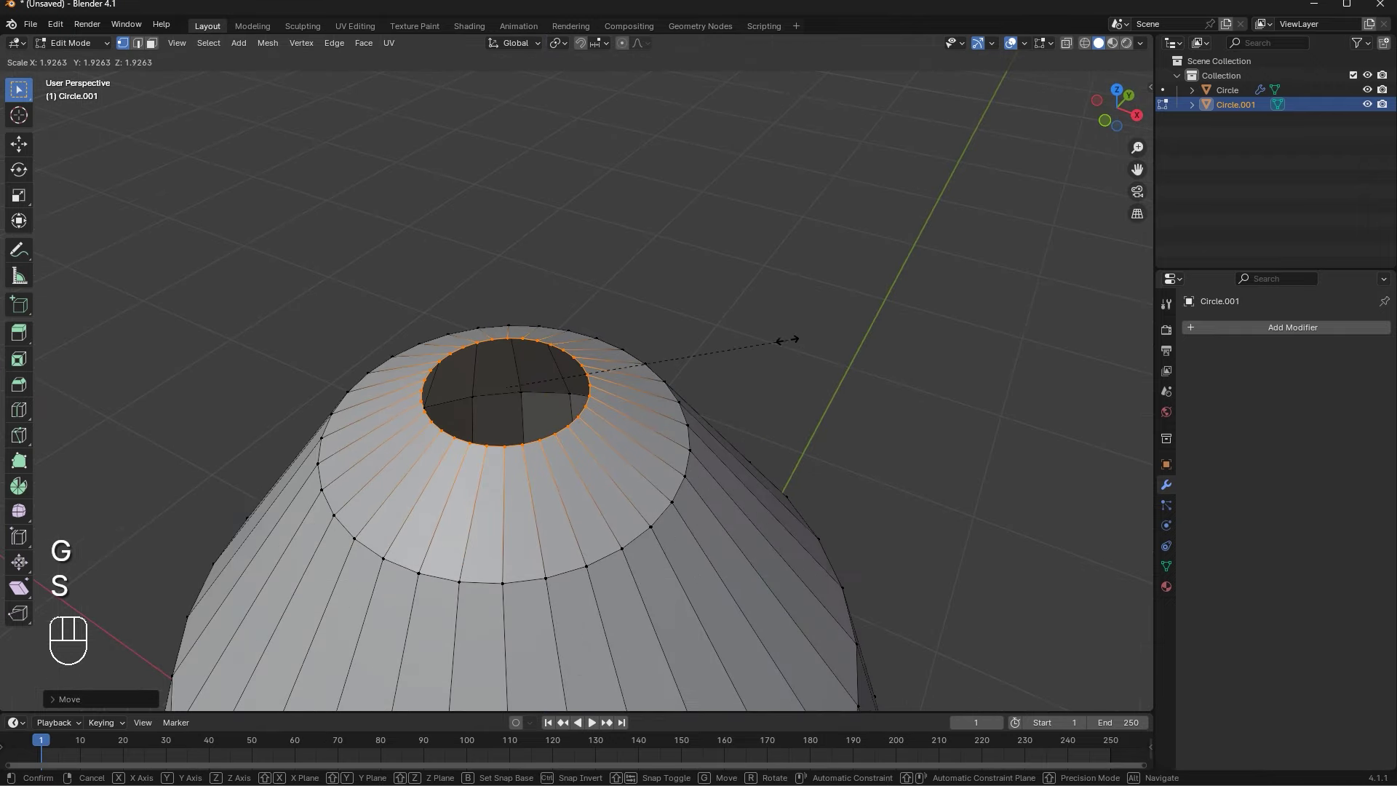
# Grid Fill the top opening via F3 search and raise its centre with proportional falloff into a soft peak
pyautogui.press('f')
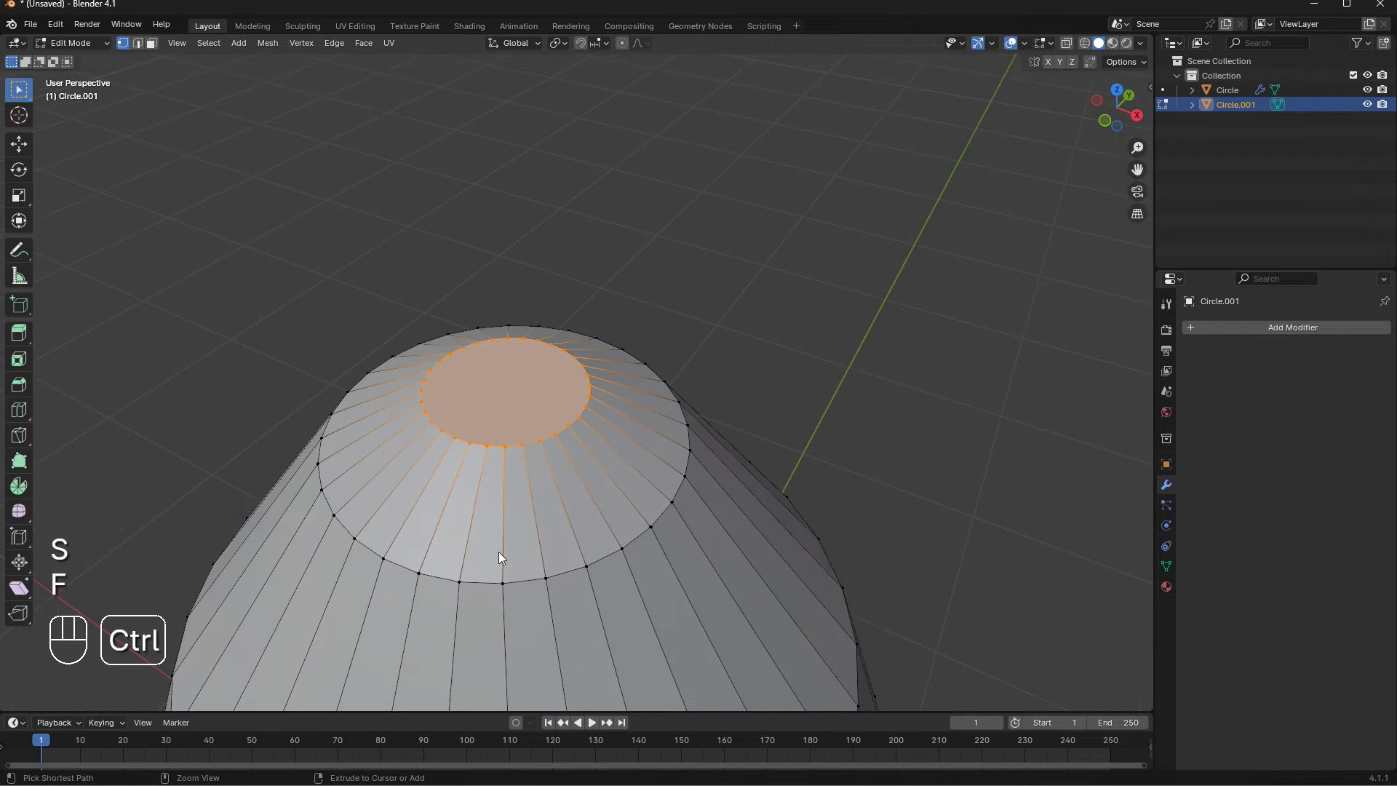
pyautogui.moveTo(446, 365); pyautogui.dragTo(574, 348)
pyautogui.press('ctrl+z')
pyautogui.moveTo(663, 351); pyautogui.dragTo(566, 339)
pyautogui.press('F3')
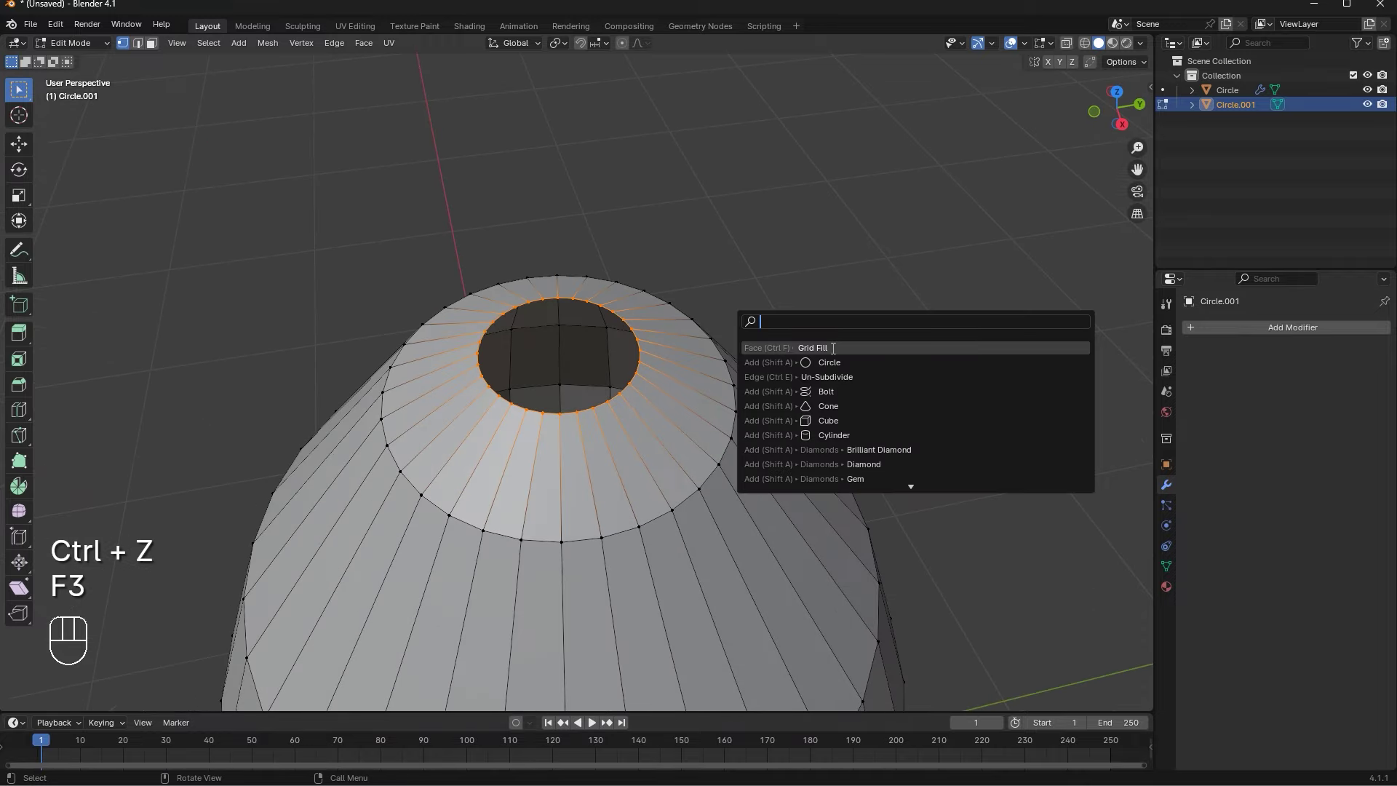
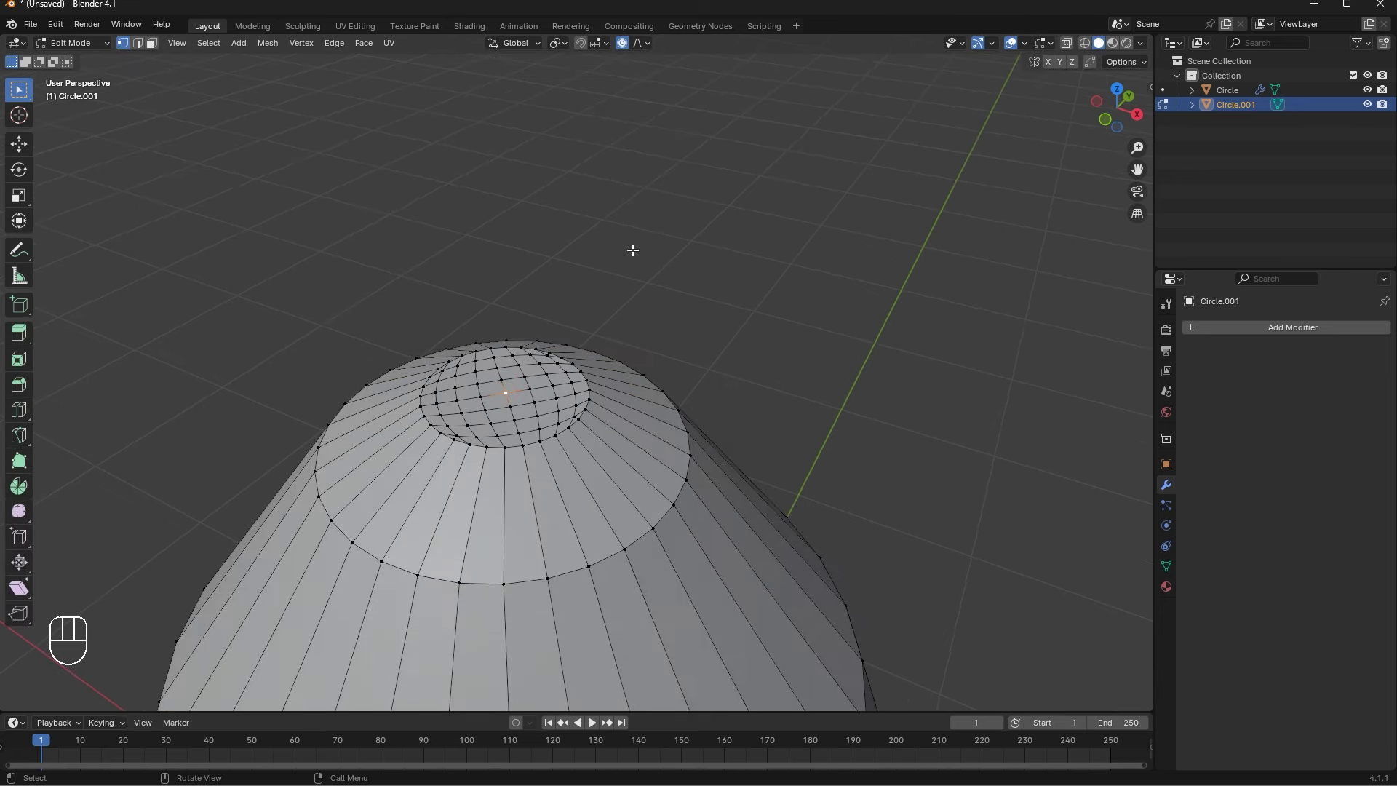
pyautogui.press('g')
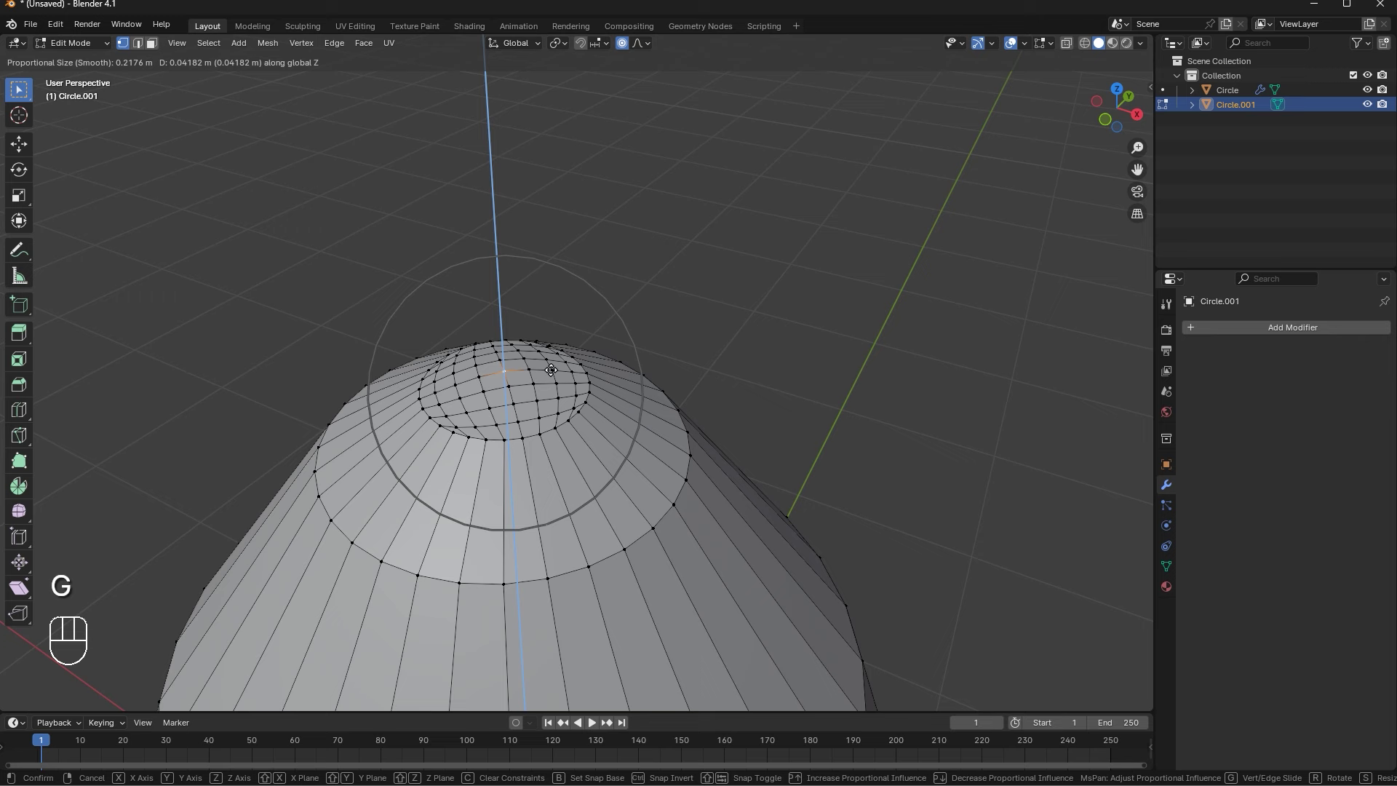
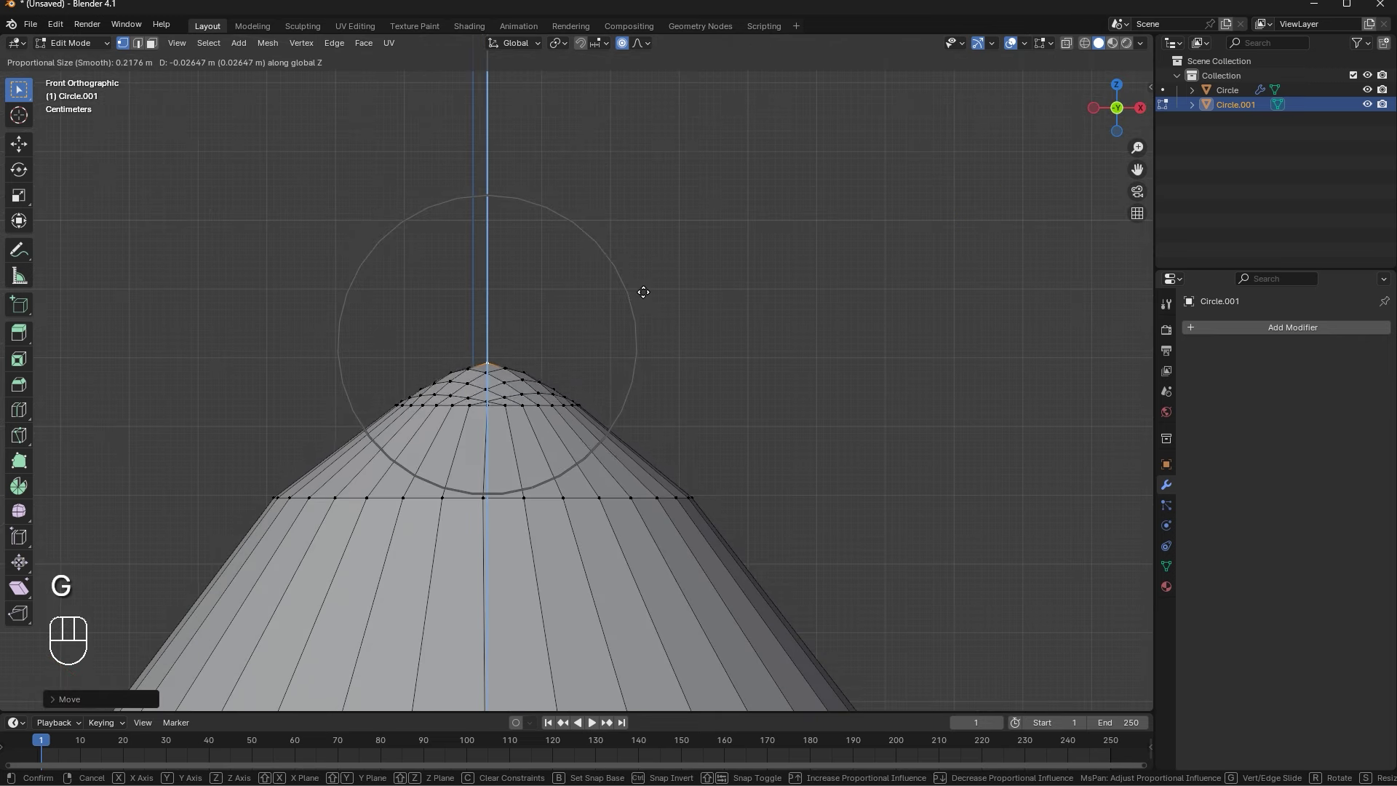
pyautogui.press('Tab')
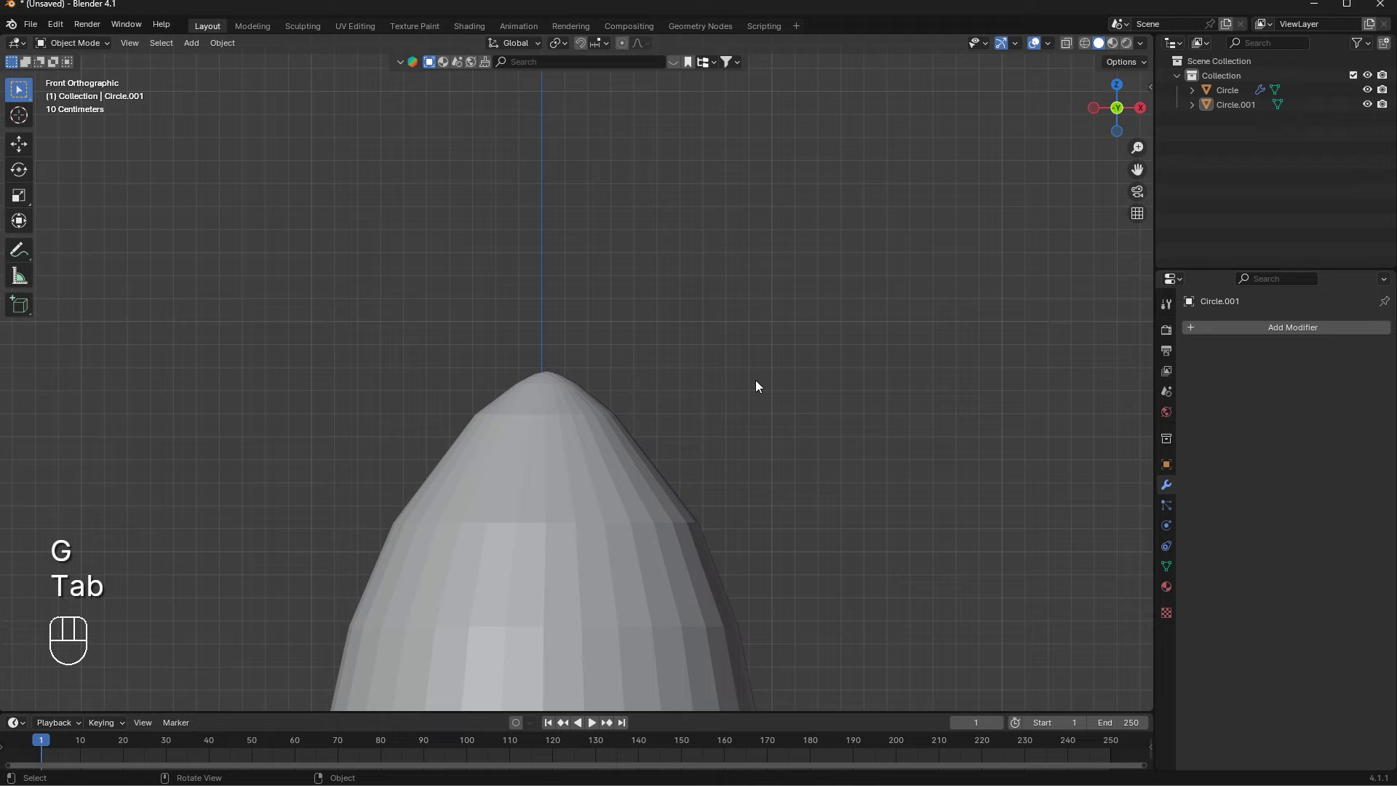
# Shade the cone smooth
pyautogui.moveTo(618, 469); pyautogui.dragTo(549, 488)
pyautogui.rightClick(730, 344)
pyautogui.click(860, 354)
pyautogui.moveTo(656, 411); pyautogui.dragTo(659, 376)
pyautogui.moveTo(775, 471); pyautogui.dragTo(813, 433)
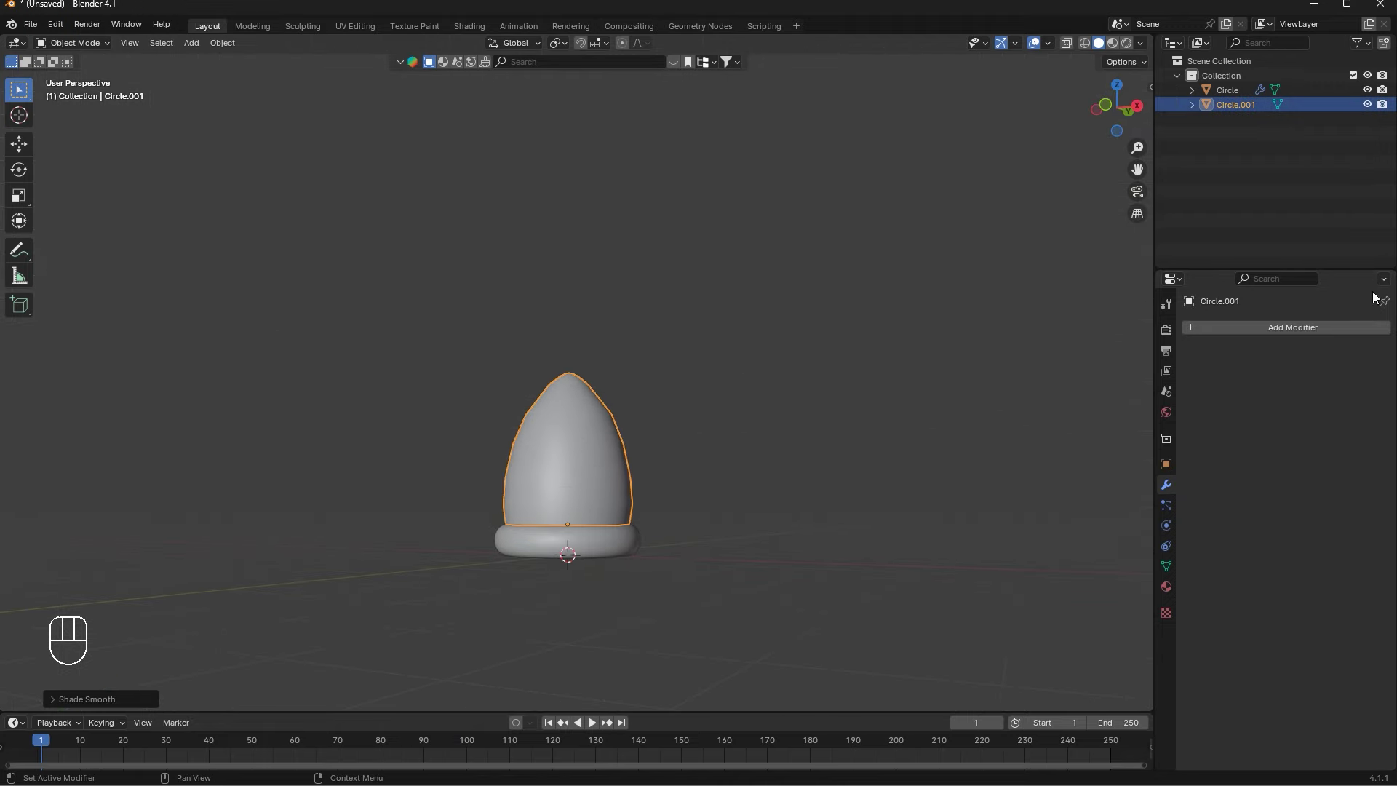
# Add subdivision smoothing and a Displace modifier with a new texture at strength 0.8
pyautogui.press('Tab')
pyautogui.press('Tab')
pyautogui.press('Tab')
pyautogui.press('ctrl+1')
pyautogui.middleClick(786, 364)
pyautogui.press('ctrl+a')
pyautogui.press('Tab')
pyautogui.moveTo(1303, 337); pyautogui.dragTo(1173, 358)
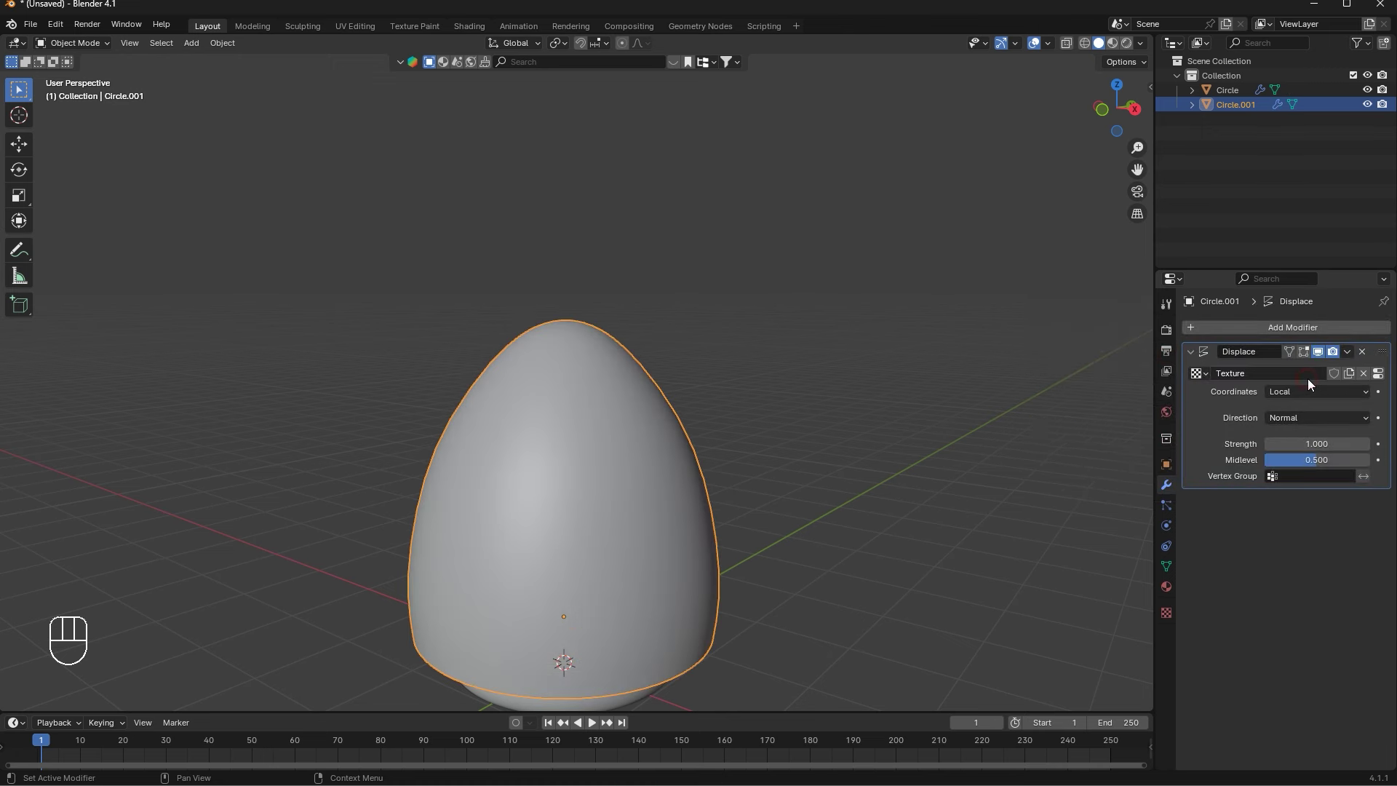
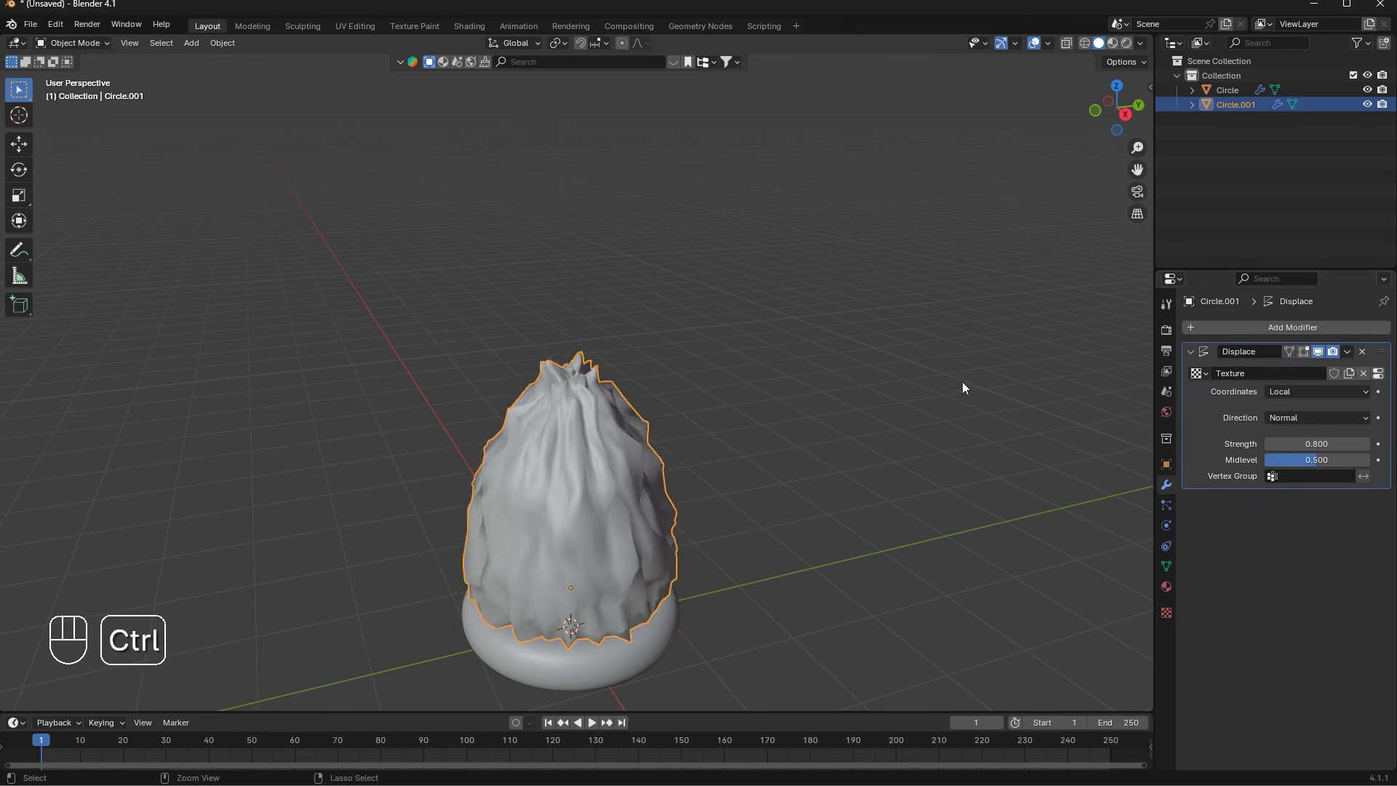
# Add one level of subdivision on top of the cone's displacement
pyautogui.press('ctrl+1')
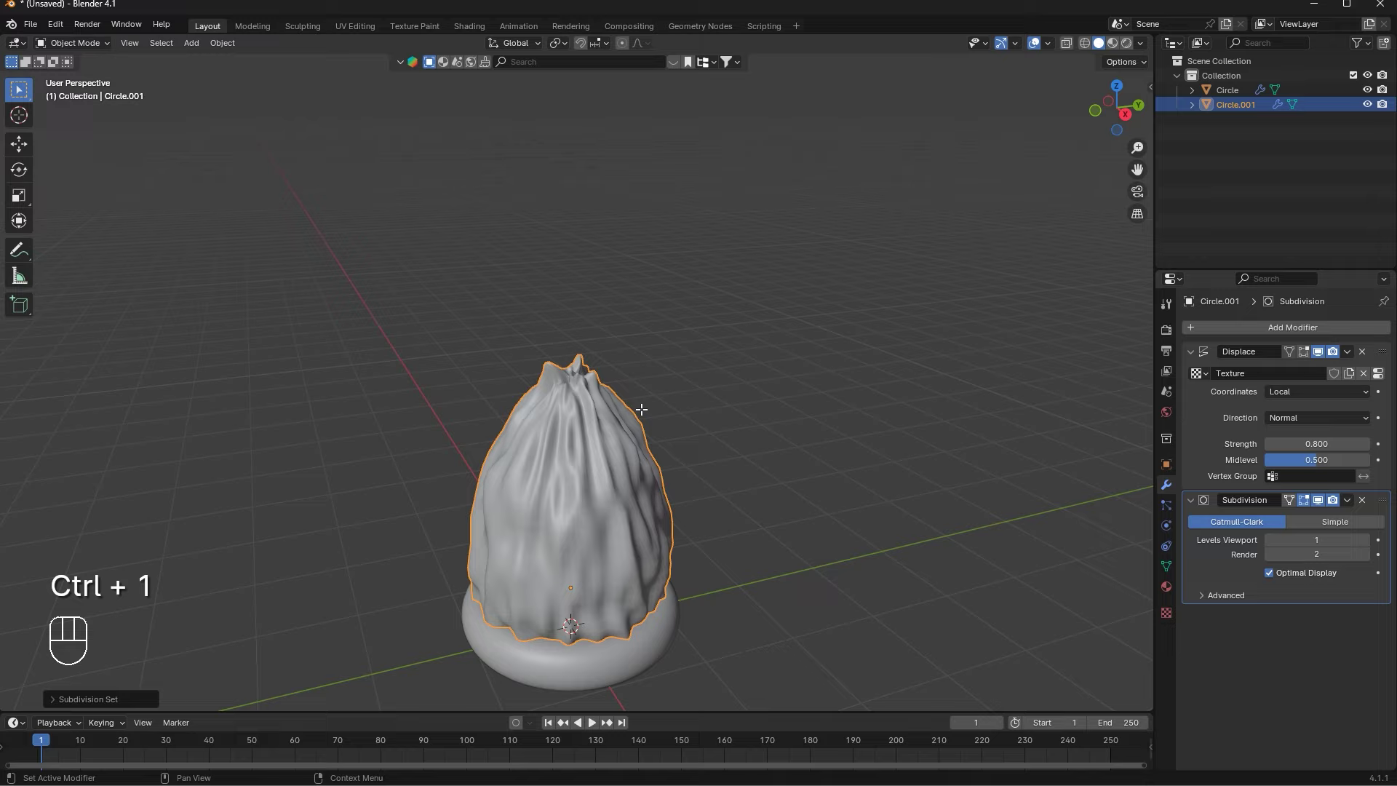
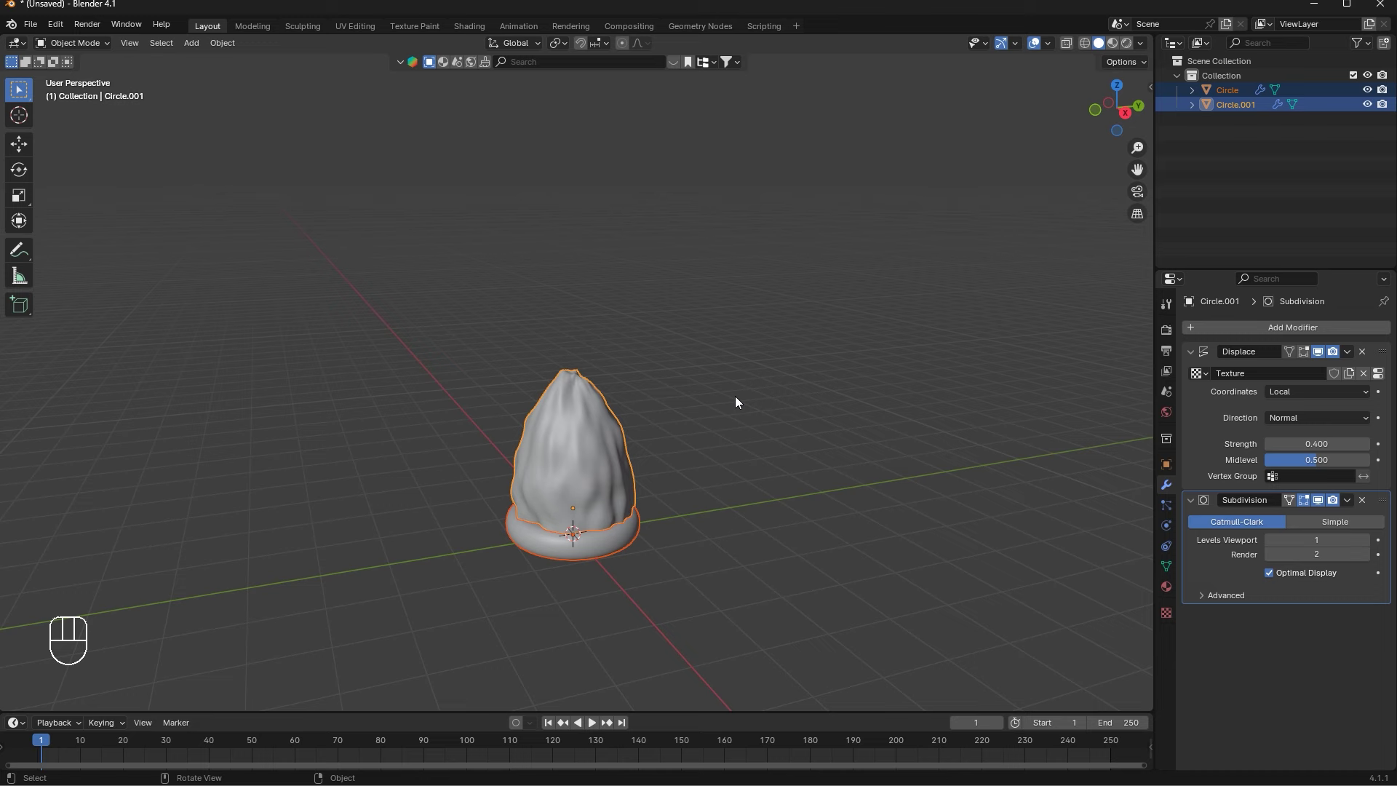
# Duplicate the cone and its base 4 units along Y beside the original
pyautogui.middleClick(715, 405)
pyautogui.press('g')
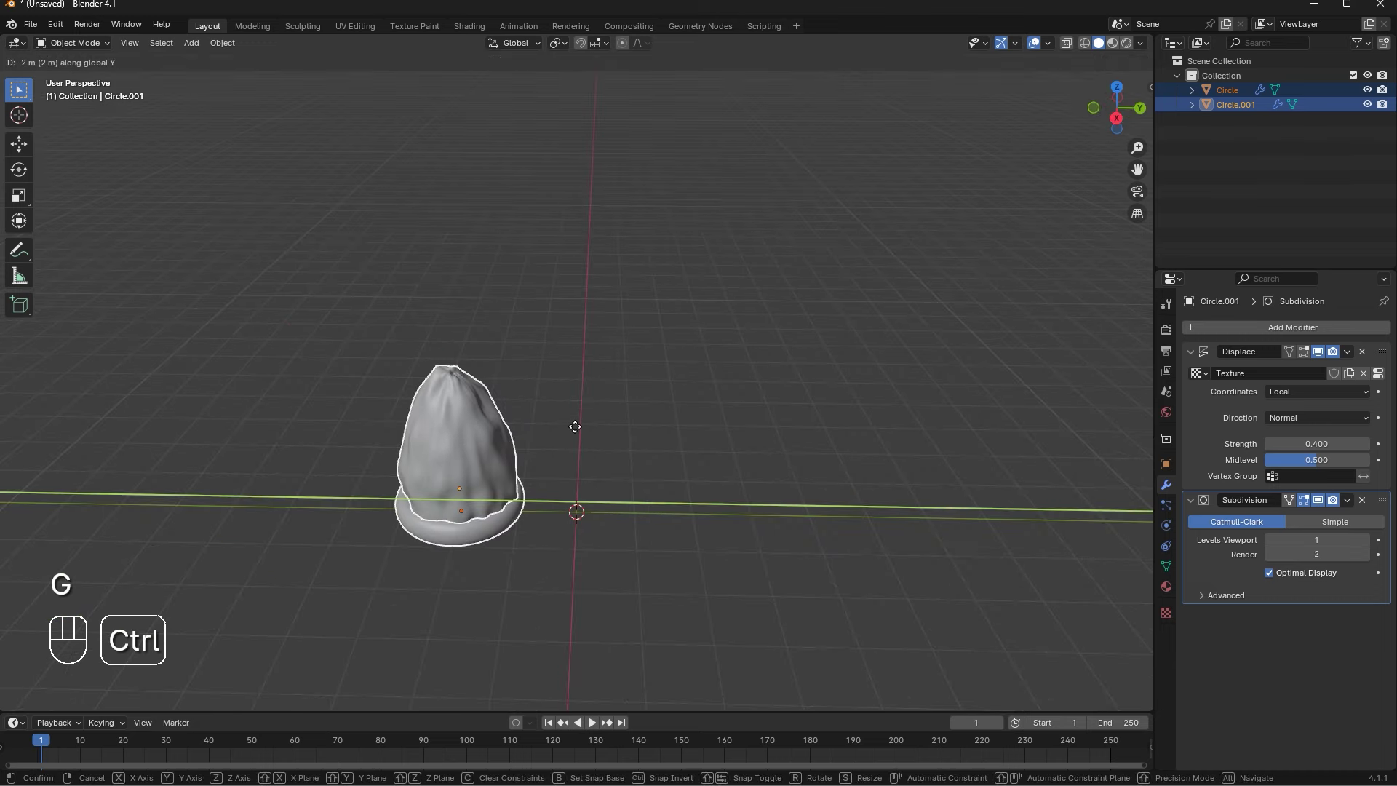
pyautogui.press('shift+d')
pyautogui.press('g')
pyautogui.press('g')
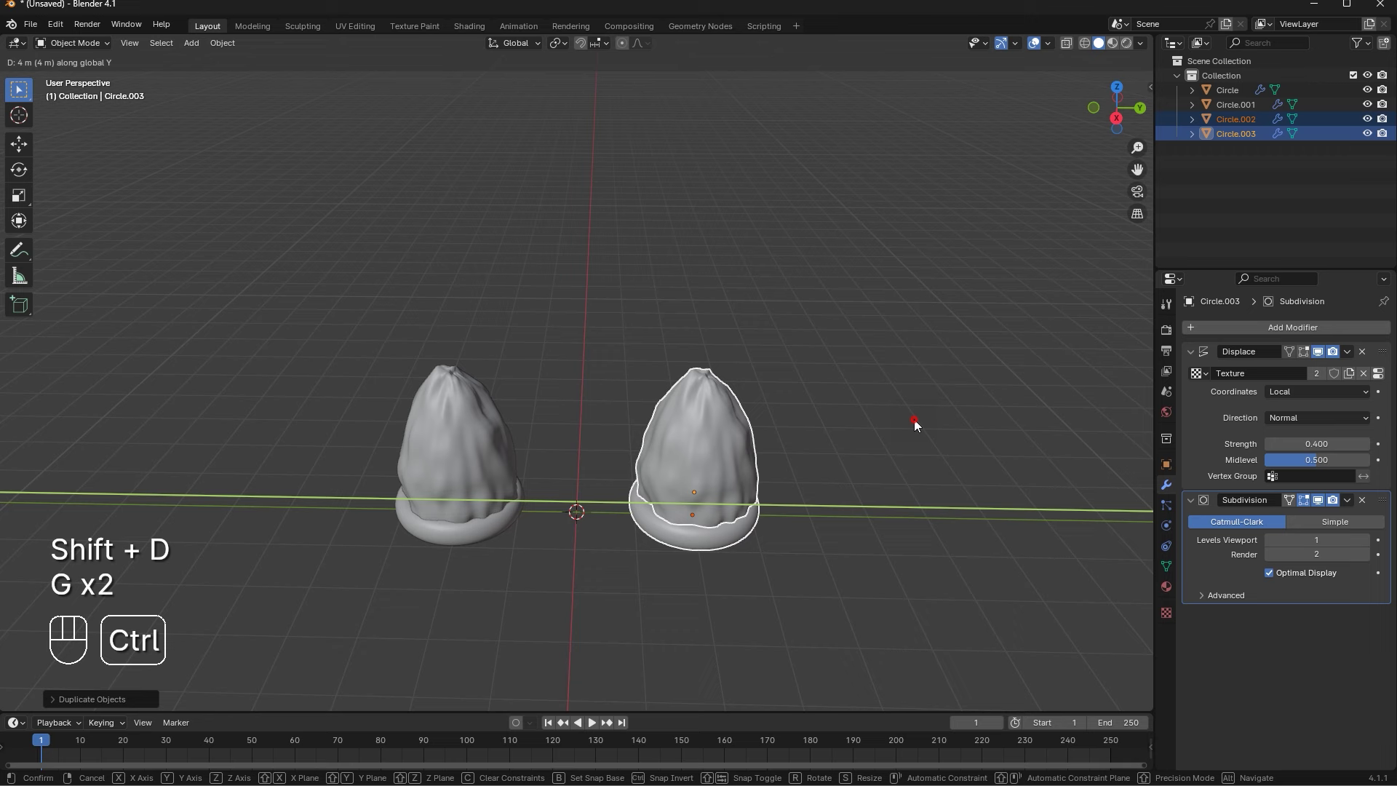
pyautogui.click(655, 458)
# Delete the copied cone and add a UV sphere to the scene
pyautogui.press('Delete')
pyautogui.press('shift+s')
pyautogui.press('shift+a')
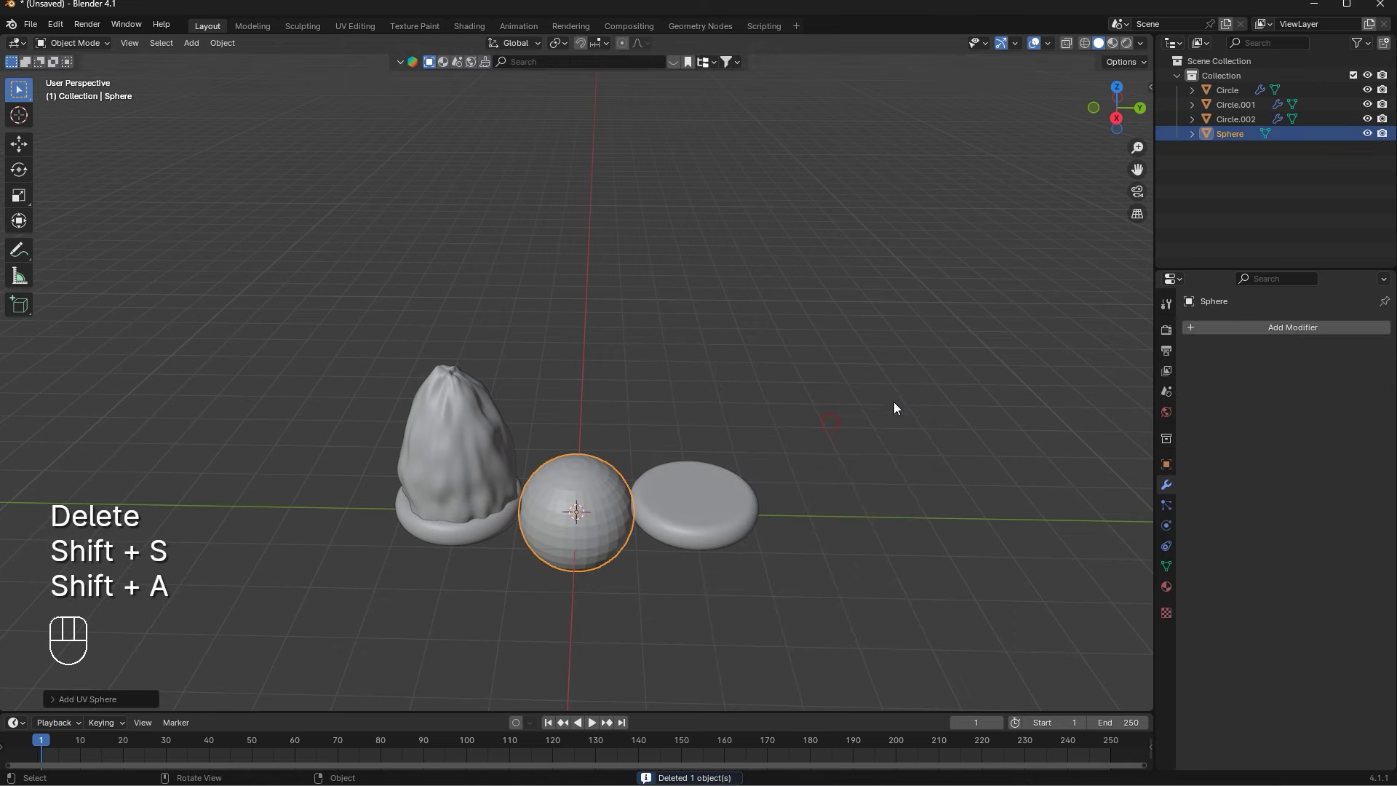
# From a side view, raise the sphere along Z so it sits above the copied cushion base
pyautogui.click(1116, 127)
pyautogui.press('g')
pyautogui.press('g')
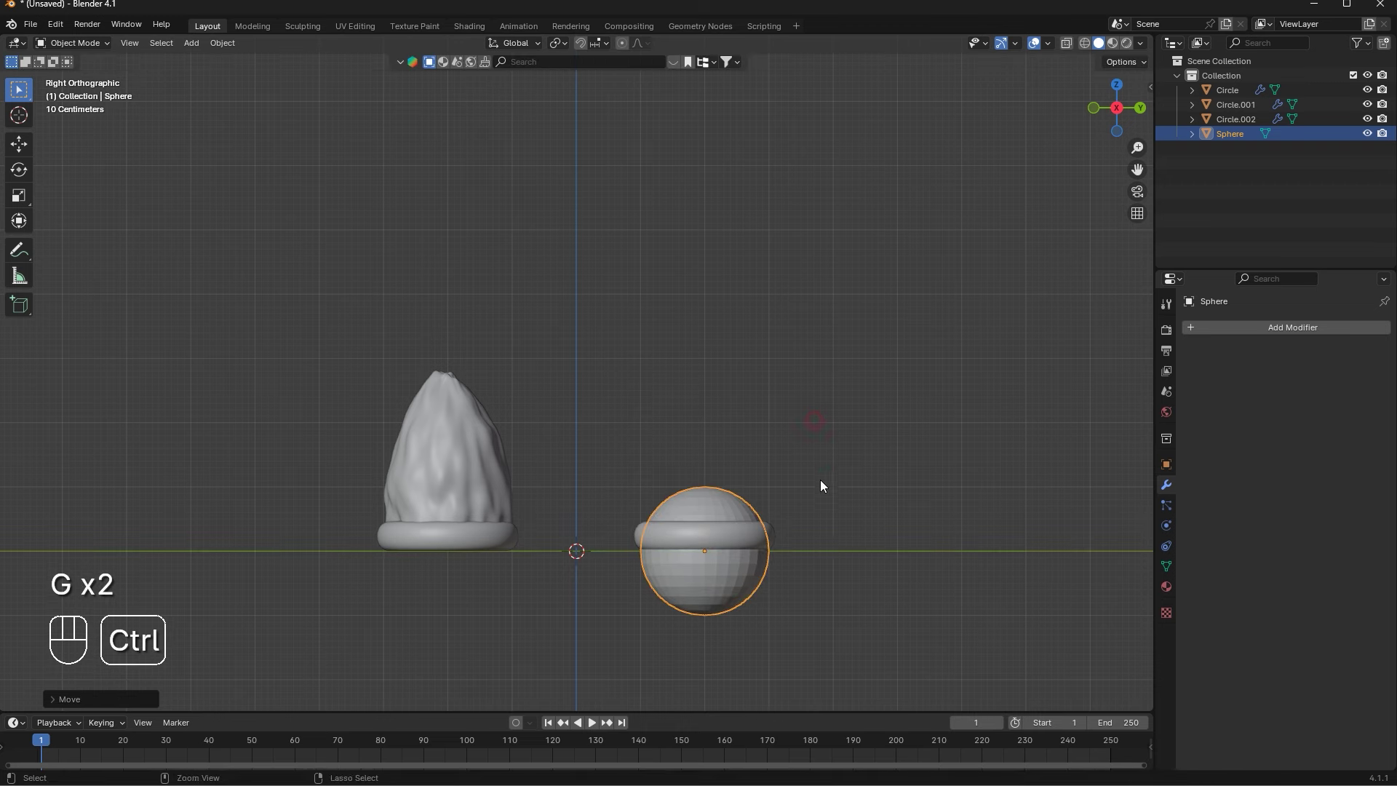
pyautogui.press('g')
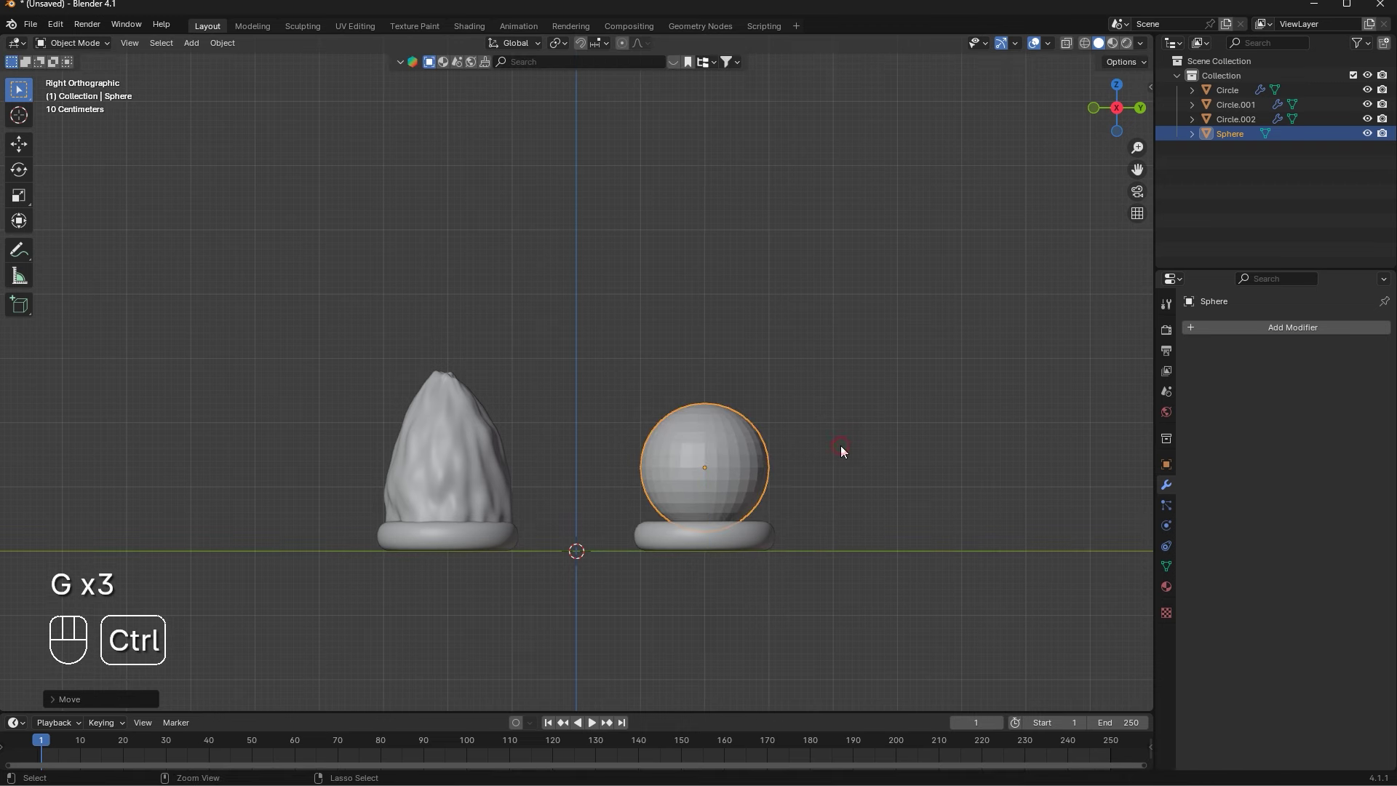
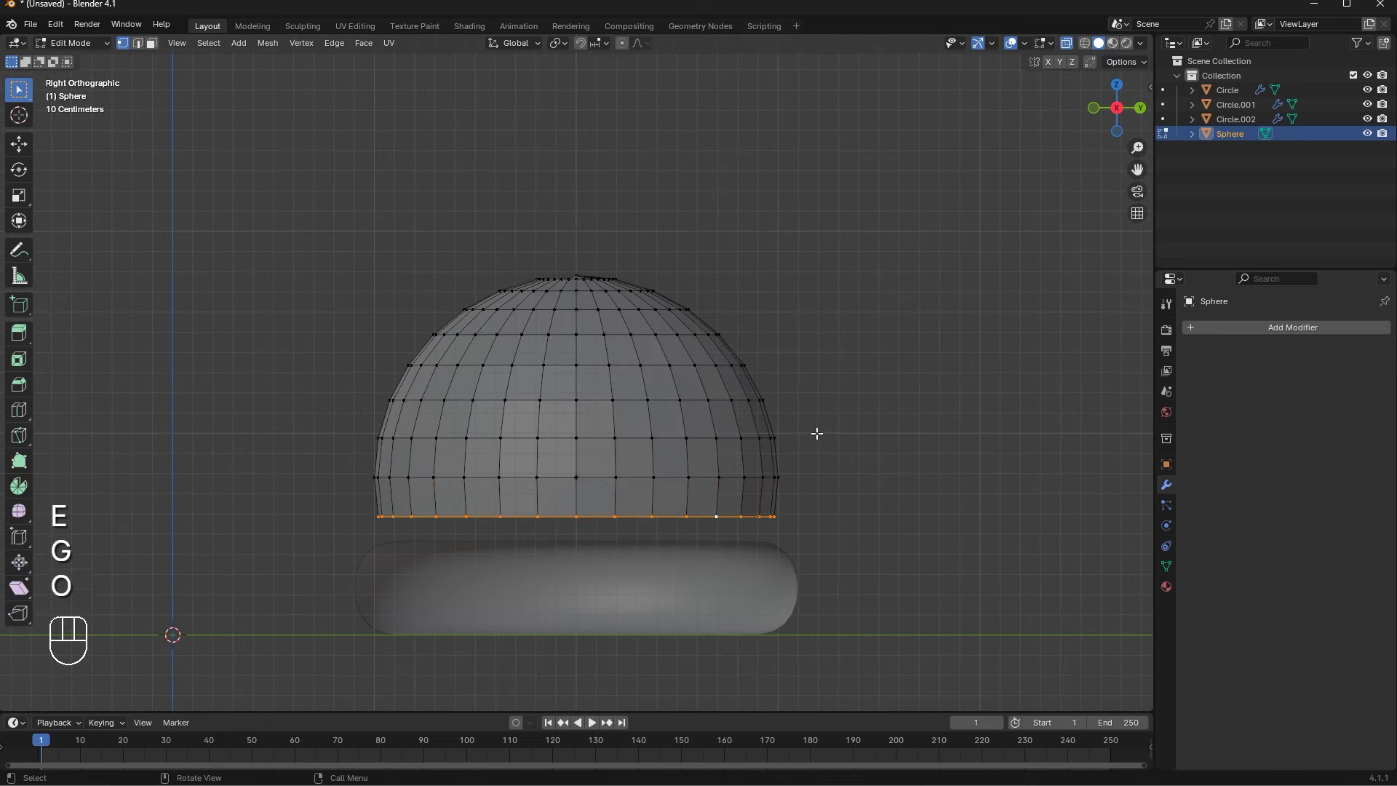
# Resize the dome's bottom edge loop until its rim meets the cushion base, then leave Edit Mode
pyautogui.press('s')
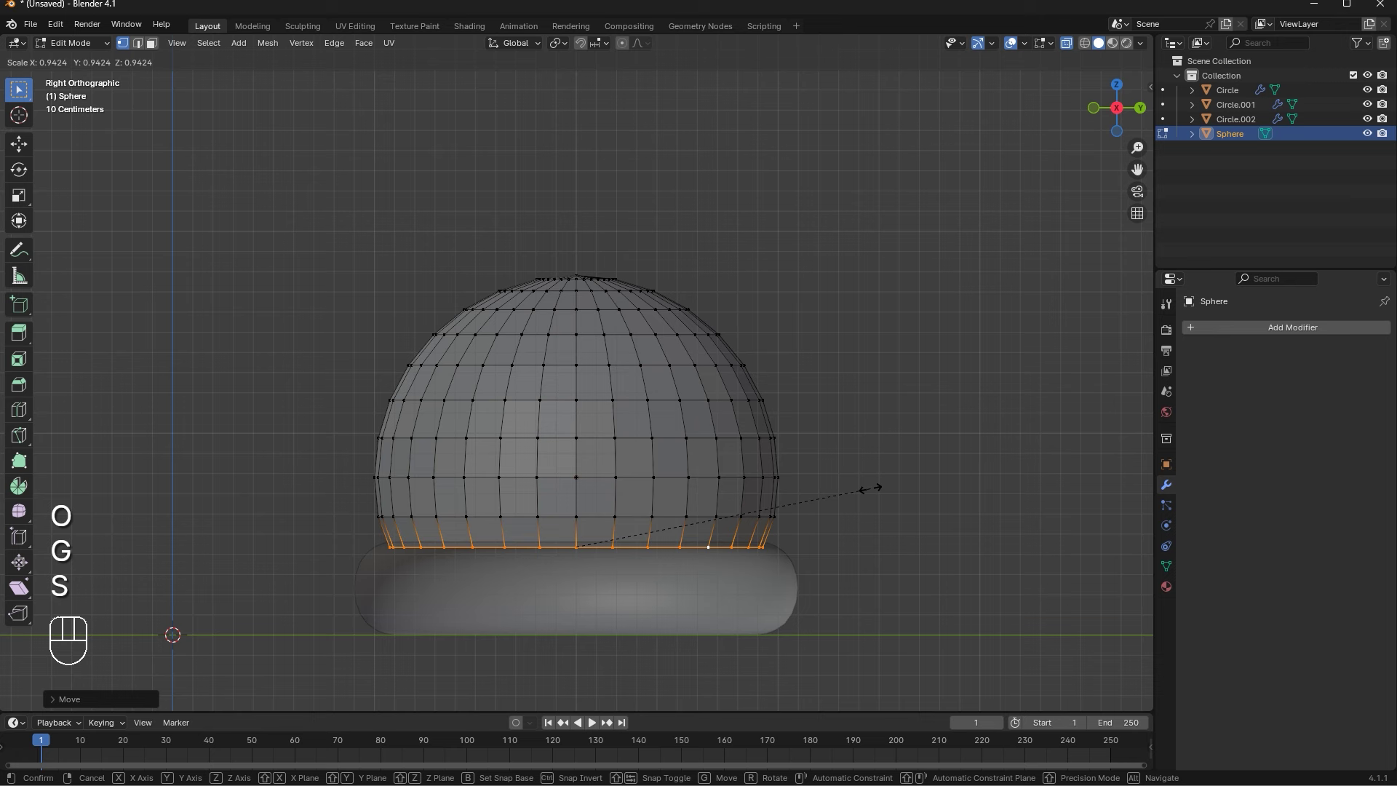
pyautogui.press('g')
pyautogui.click(1071, 46)
pyautogui.press('Tab')
pyautogui.press('Tab')
pyautogui.click(861, 339)
pyautogui.press('Tab')
pyautogui.press('g')
pyautogui.press('s')
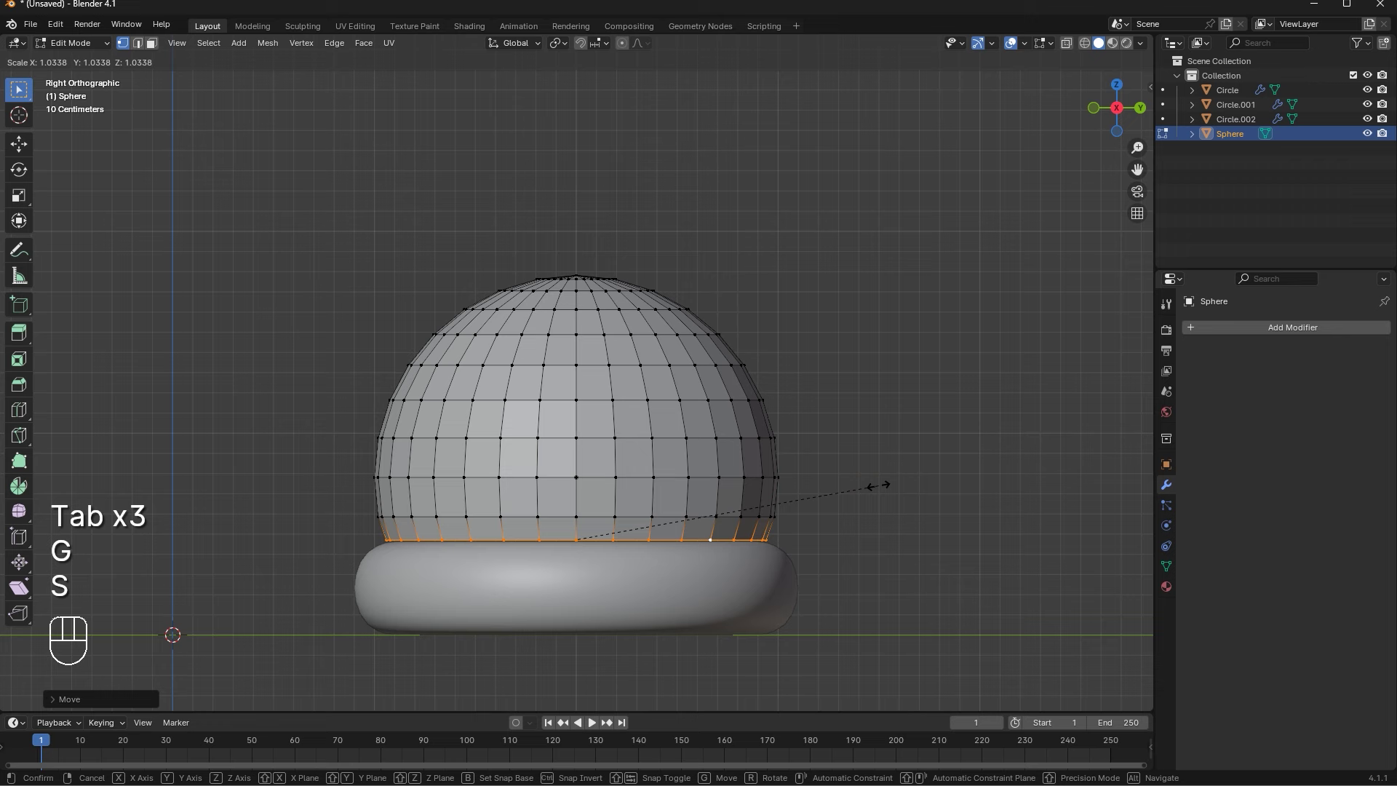
pyautogui.press('Tab')
# Select the cushion base under the dome and scale it along Z to about 0.8 to flatten it
pyautogui.press('g')
pyautogui.click(943, 388)
pyautogui.moveTo(941, 391); pyautogui.dragTo(876, 448)
pyautogui.middleClick(810, 443)
pyautogui.press('z')
pyautogui.press('s')
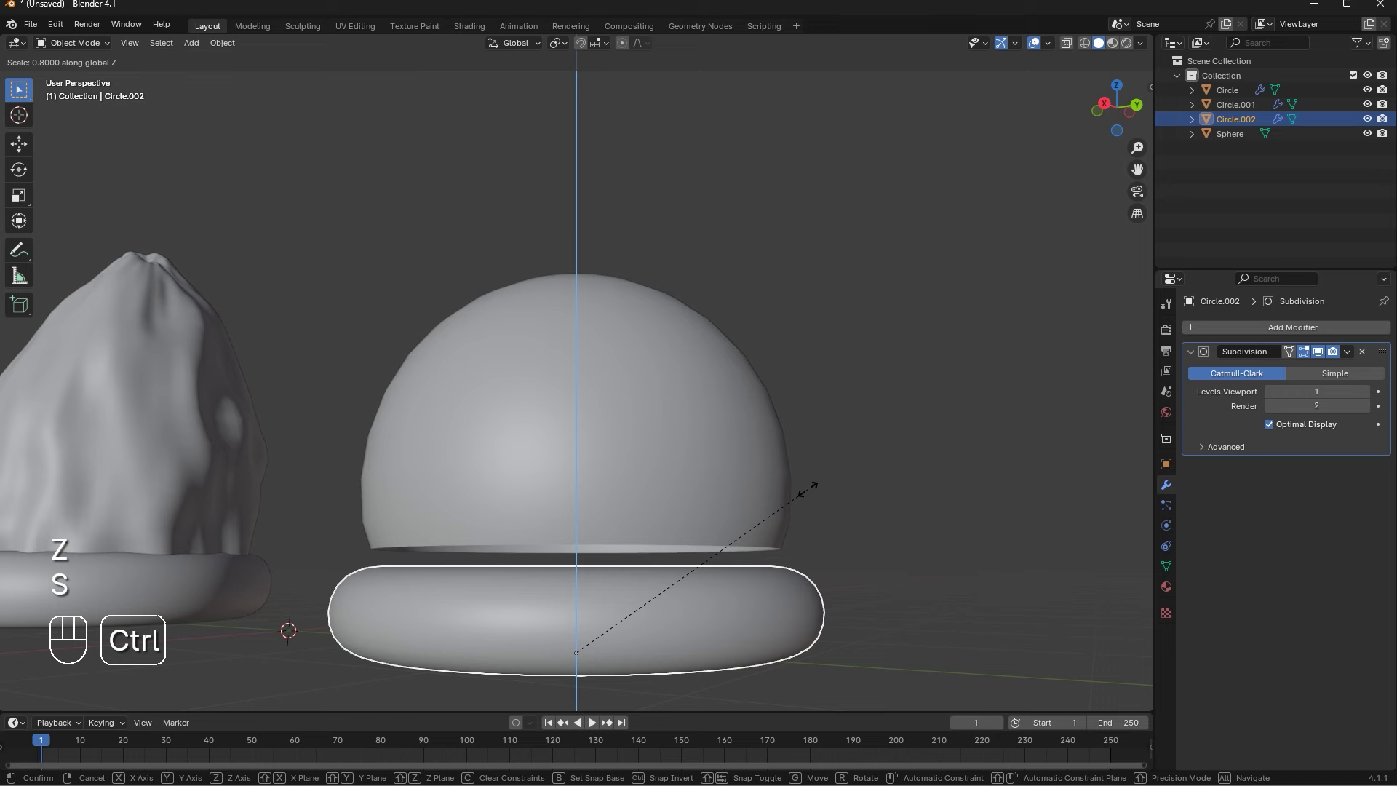